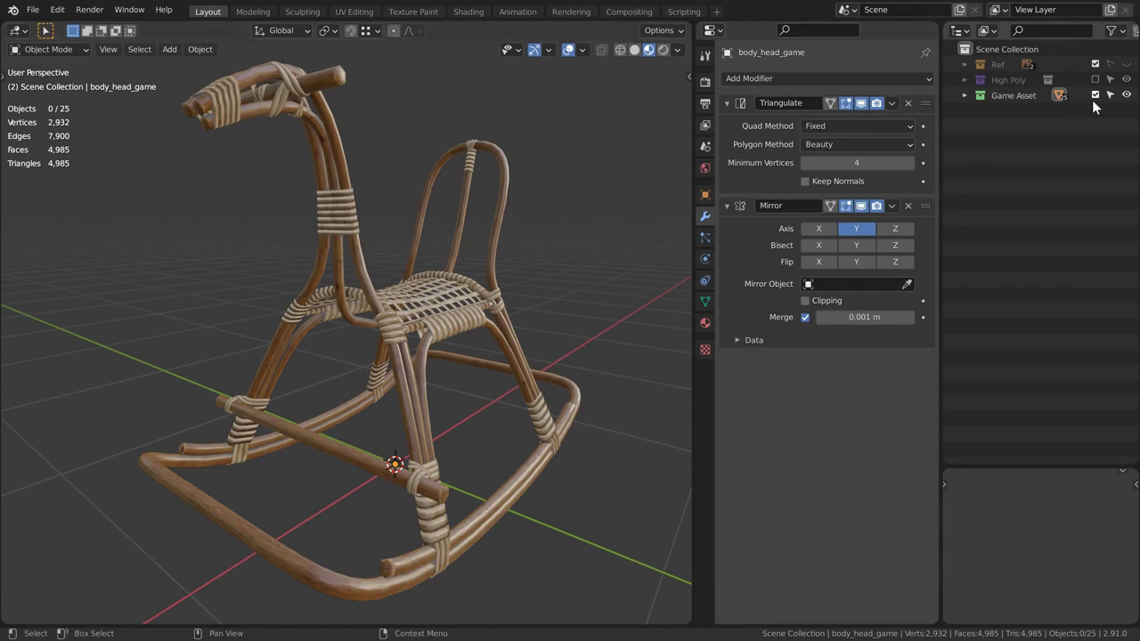
Hide the Game Asset collection and show the High Poly rocking horse instead.
left_click(1100, 98)
left_click(1101, 84)
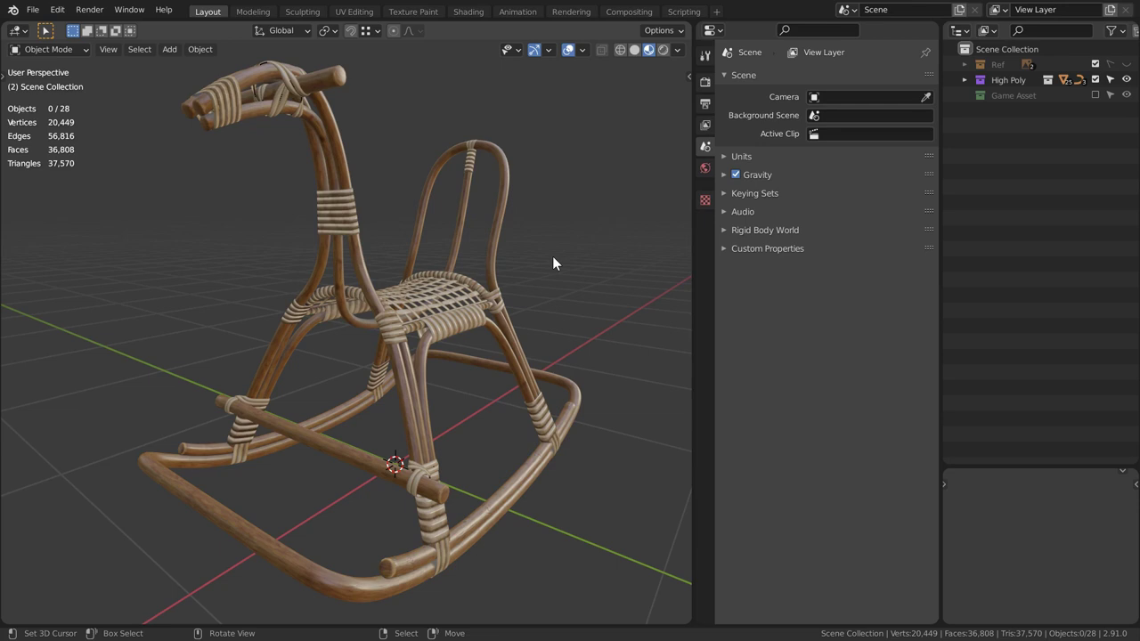
Add a camera from the Shift+A add list and look through it.
key("shift+a")
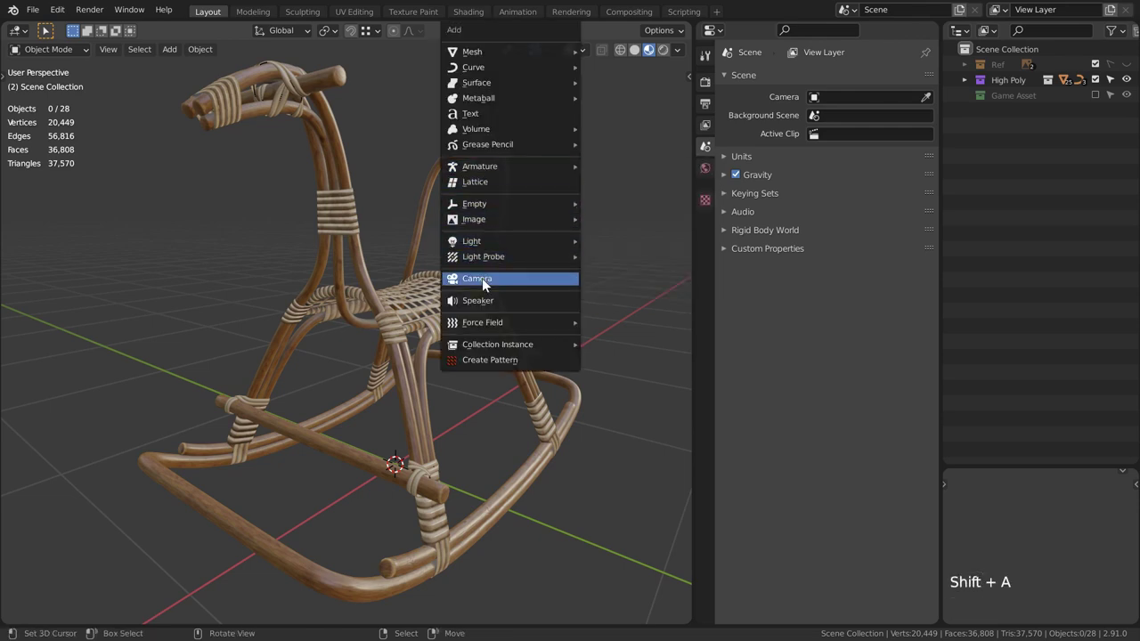
key("KP_0")
scroll("up", 3)
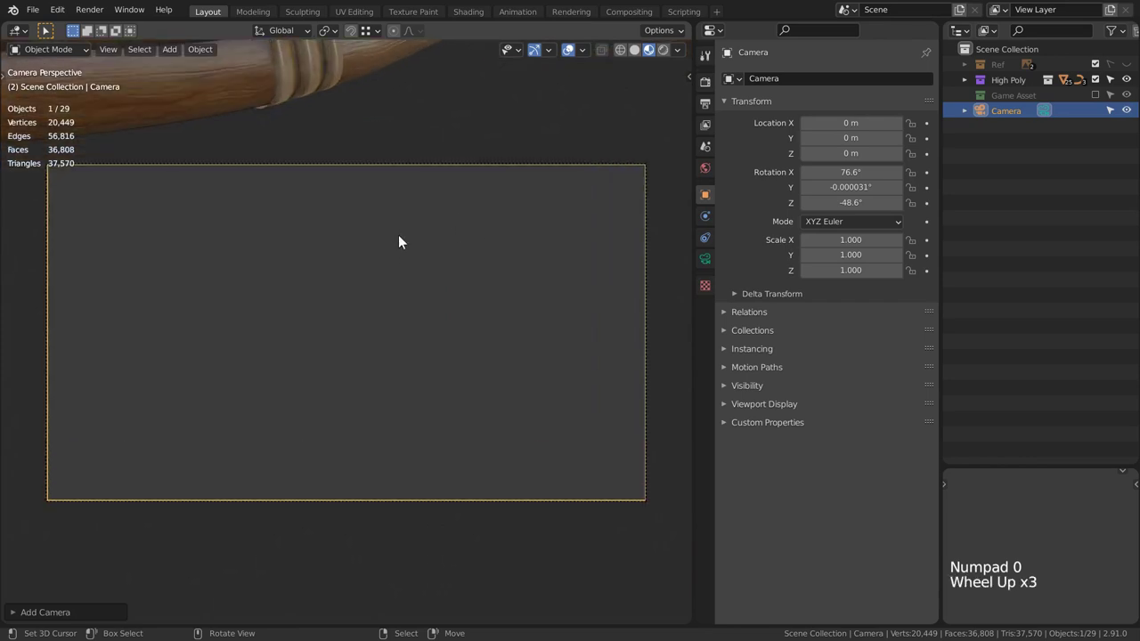
scroll("up", 3)
Enable Lock Camera to View in the viewport's View settings.
left_click(110, 53)
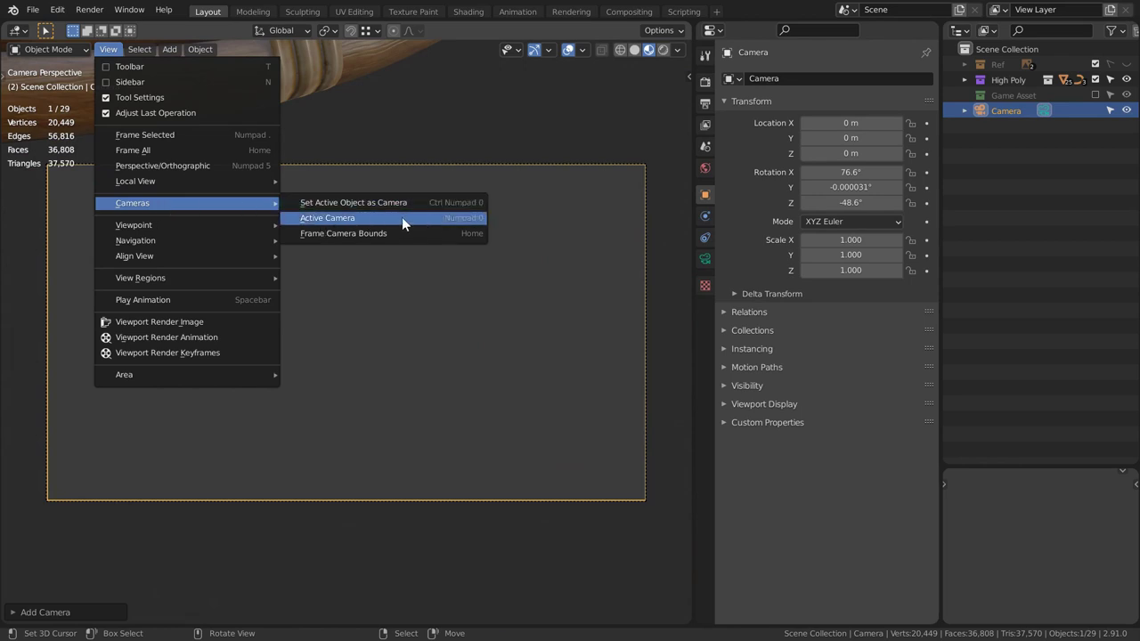
key("n")
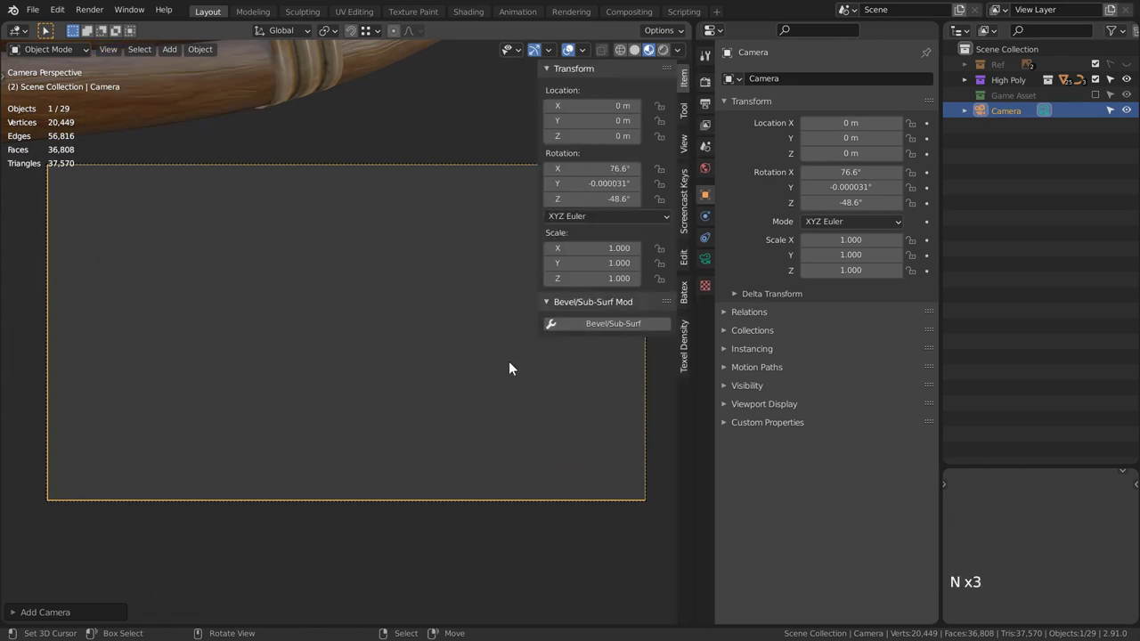
left_click(689, 143)
left_click(608, 256)
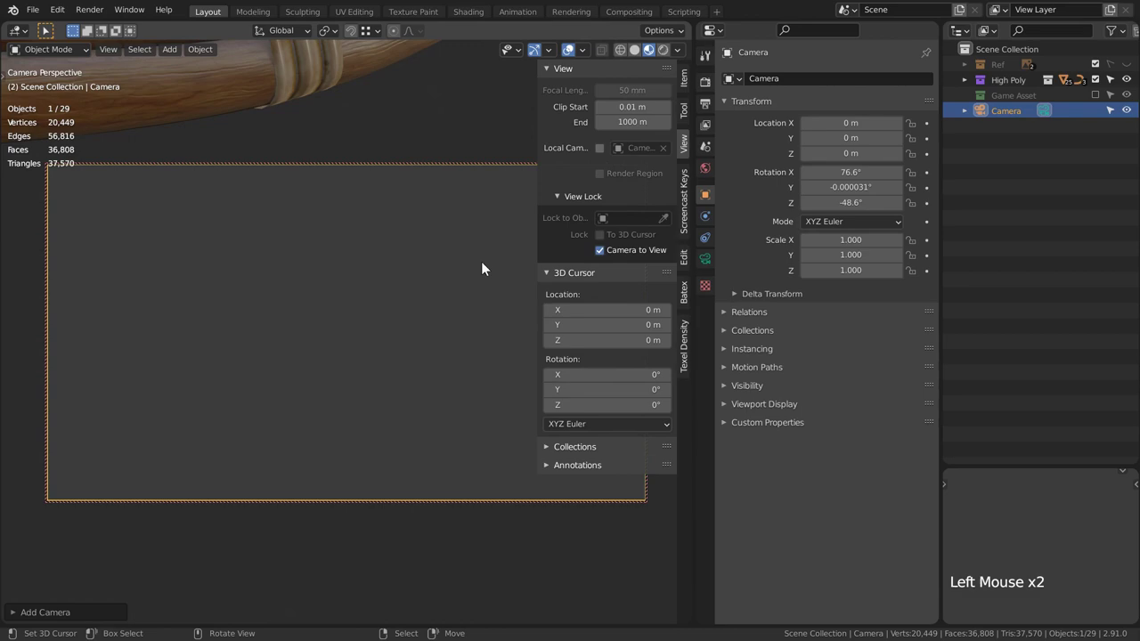
key("n")
Orbit and zoom the locked camera to frame the rocking horse.
scroll("down", 3)
scroll("down", 3)
middle_click(421, 239)
middle_click(366, 314)
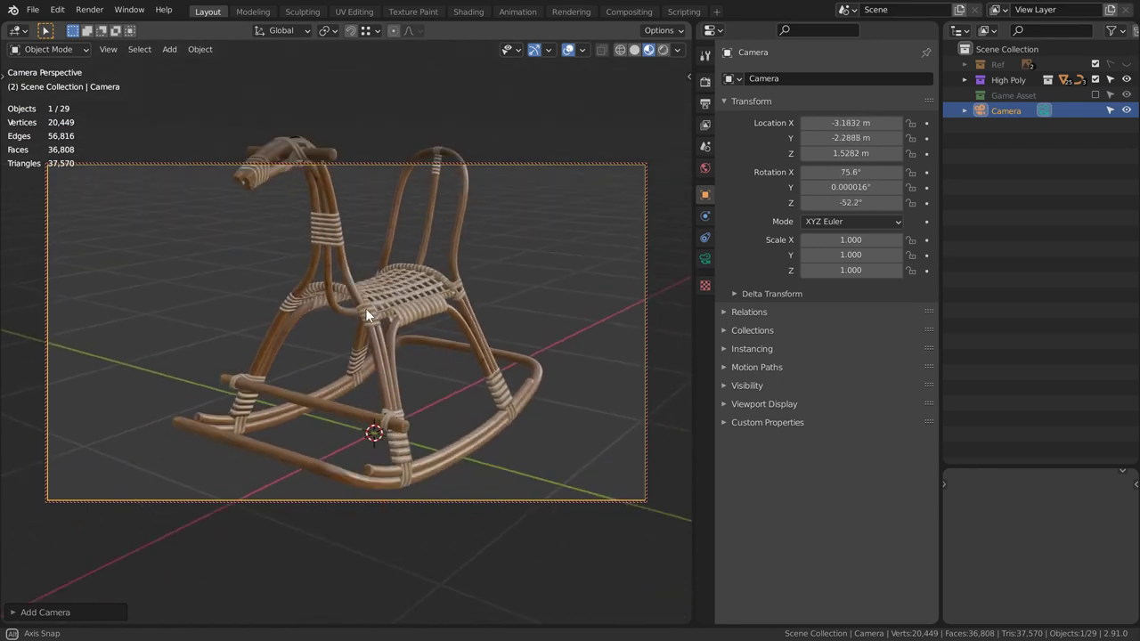
middle_click(384, 284)
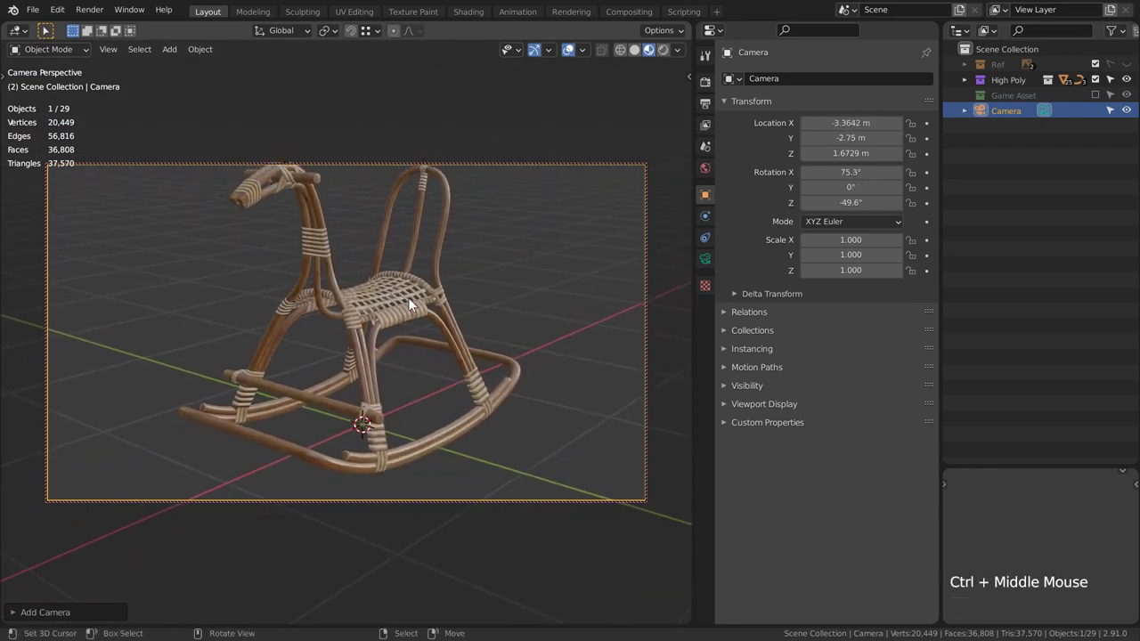
middle_click(494, 249)
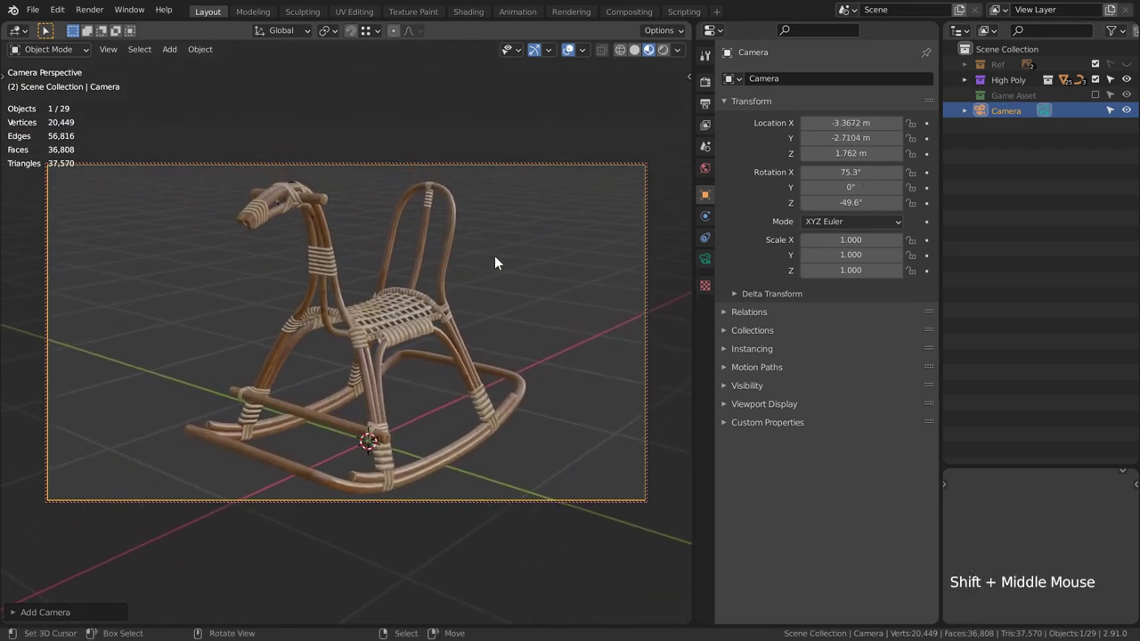
Set the camera focal length to 60 mm and reframe the horse.
left_click(713, 266)
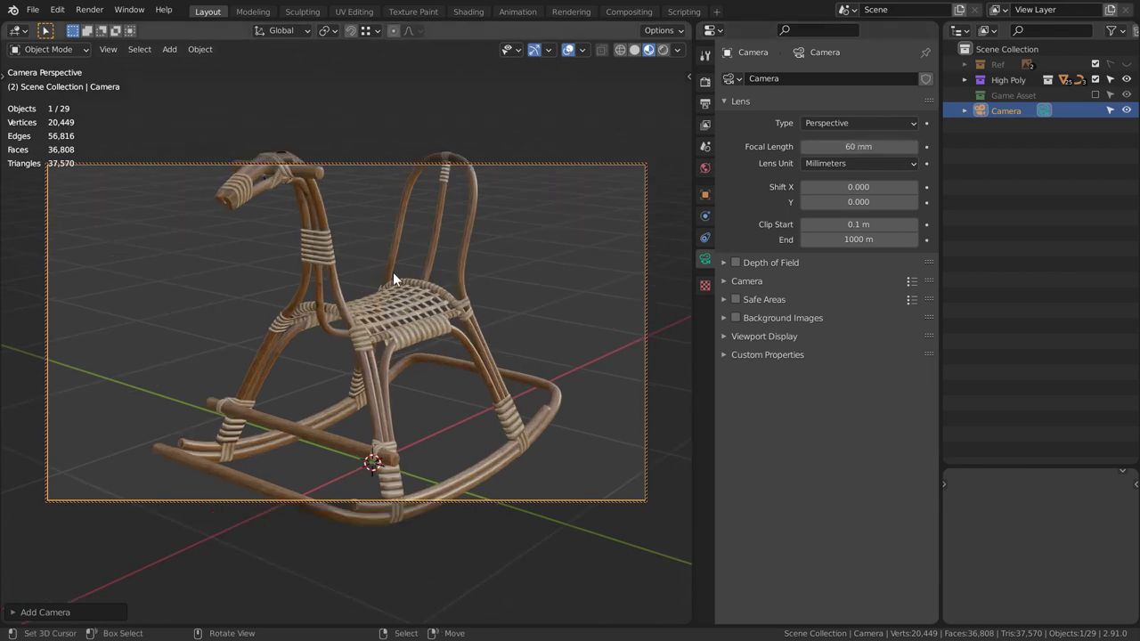
middle_click(498, 297)
middle_click(520, 308)
middle_click(377, 313)
middle_click(478, 304)
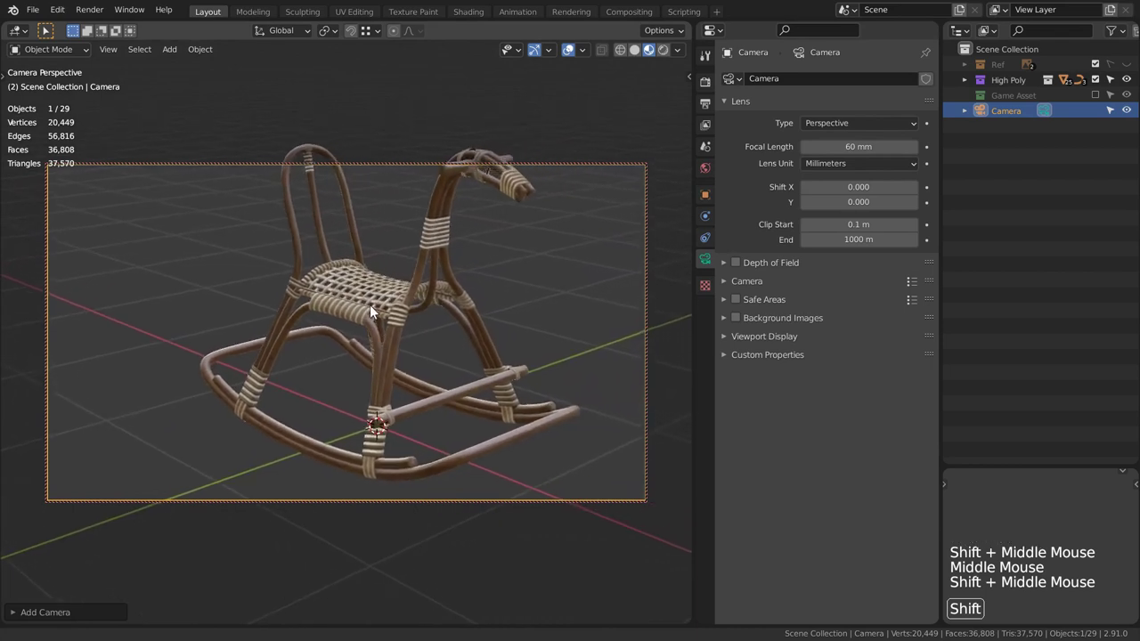
Swing the camera around to frame the horse from its other side.
middle_click(386, 300)
middle_click(384, 303)
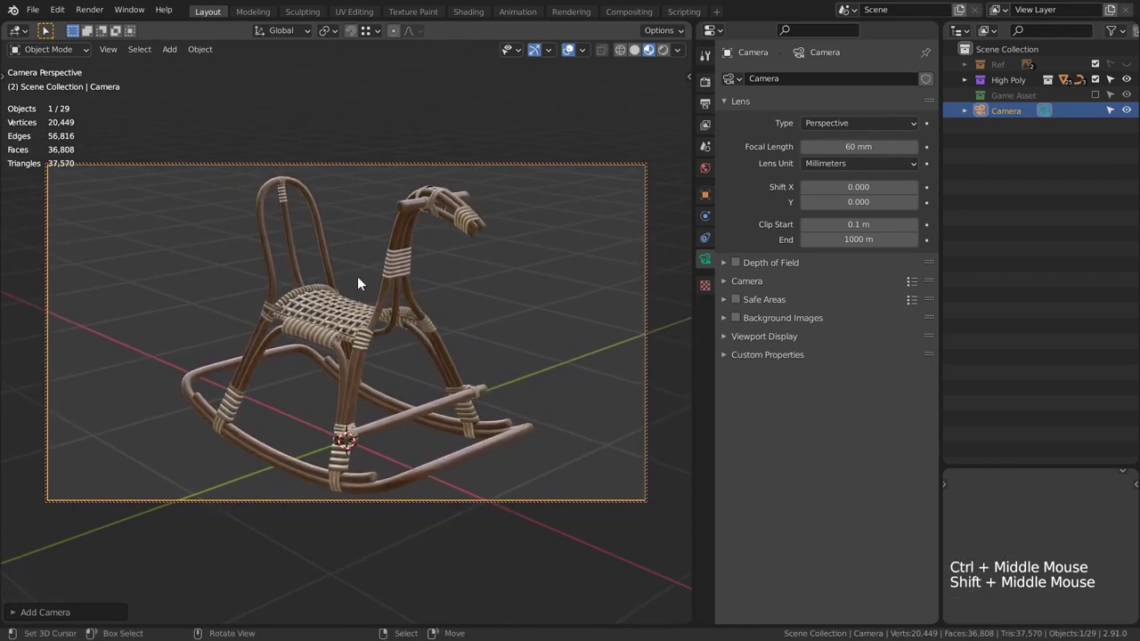
middle_click(418, 321)
middle_click(419, 324)
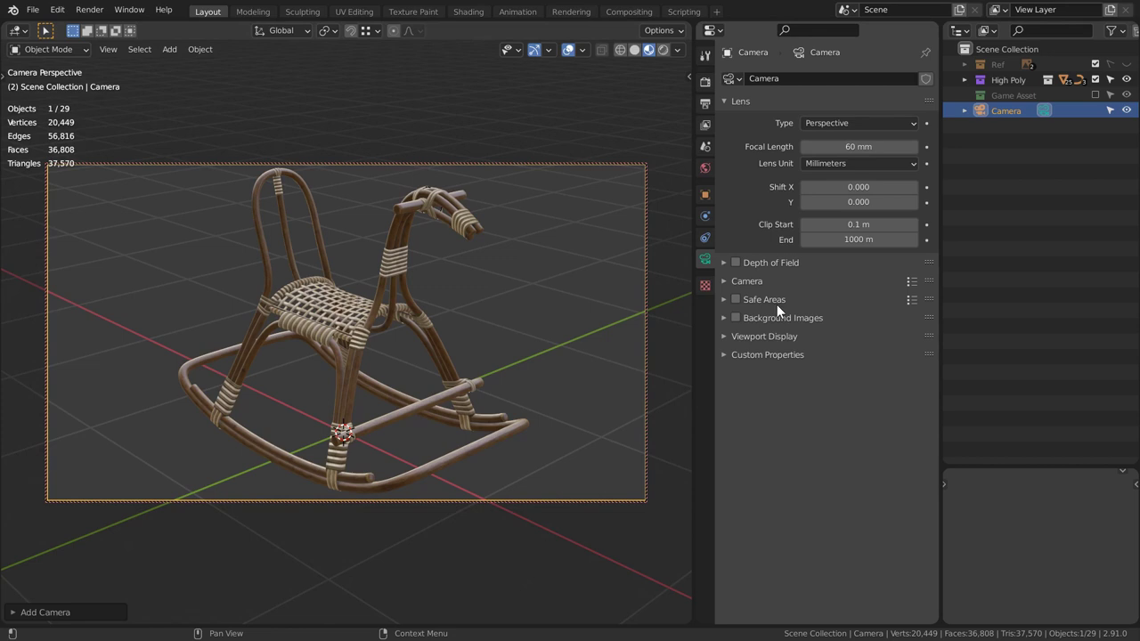
Turn on the camera's safe-area guides and collapse their panel.
left_click(739, 304)
left_click(727, 305)
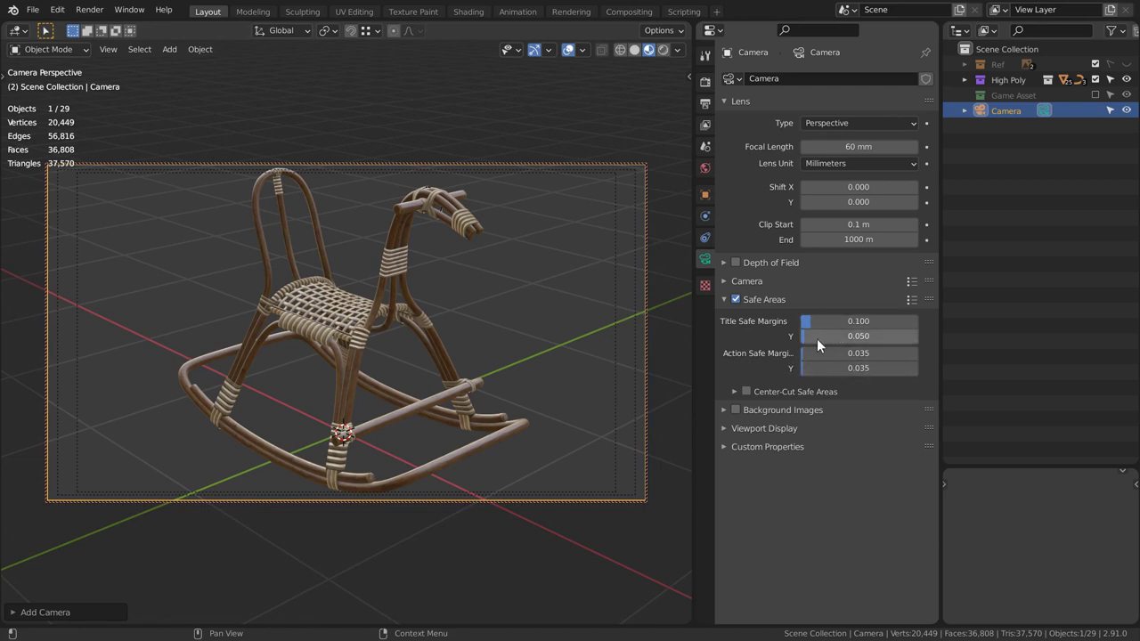
left_click(726, 305)
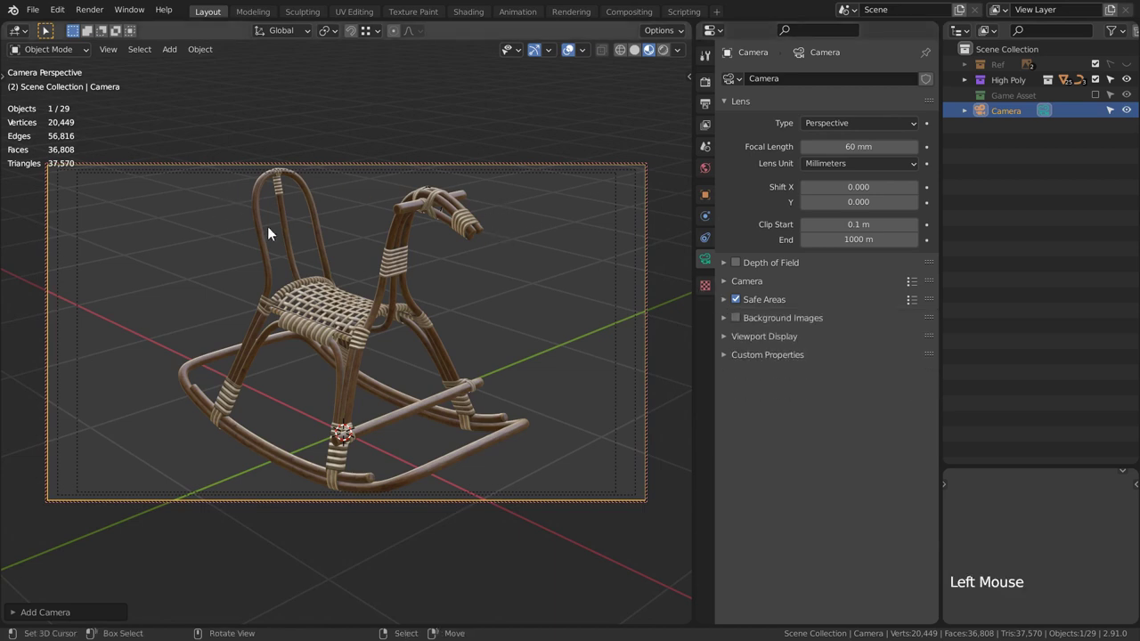
Nudge the camera framing so the horse sits inside the safe areas.
middle_click(519, 256)
middle_click(519, 257)
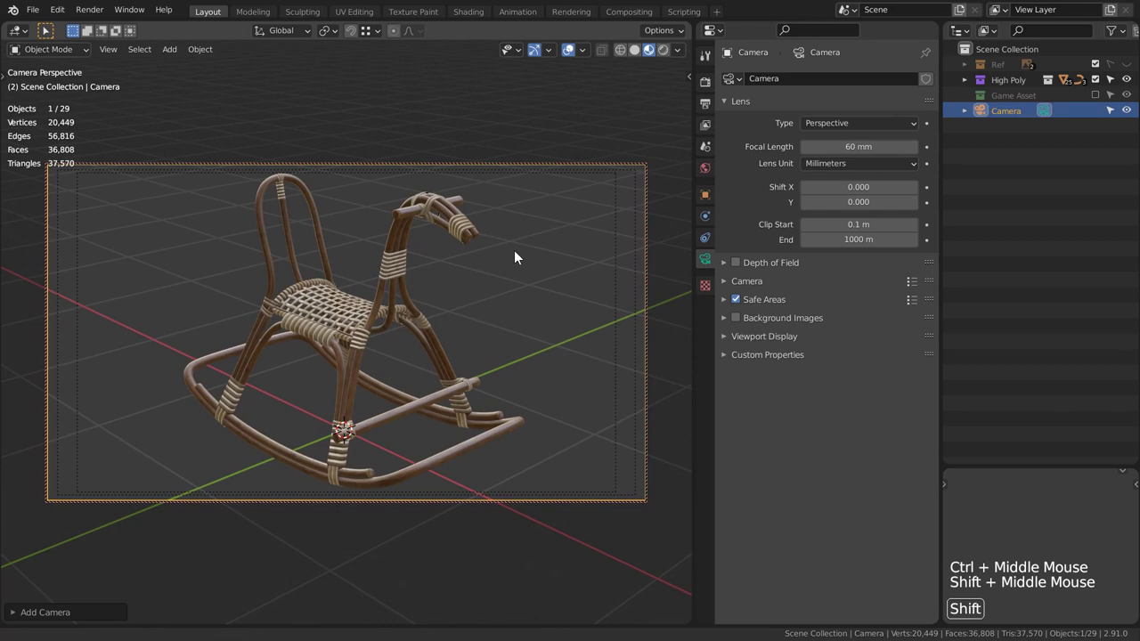
middle_click(523, 245)
middle_click(523, 246)
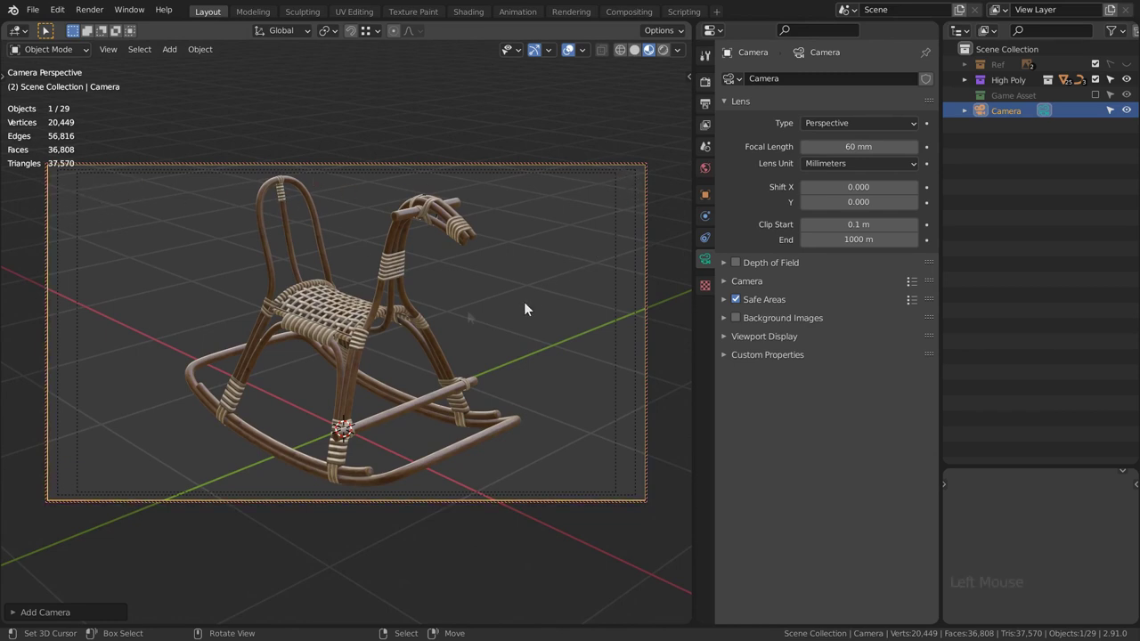
left_click(472, 316)
Switch off Lock Camera to View in the viewport's View settings.
key("n")
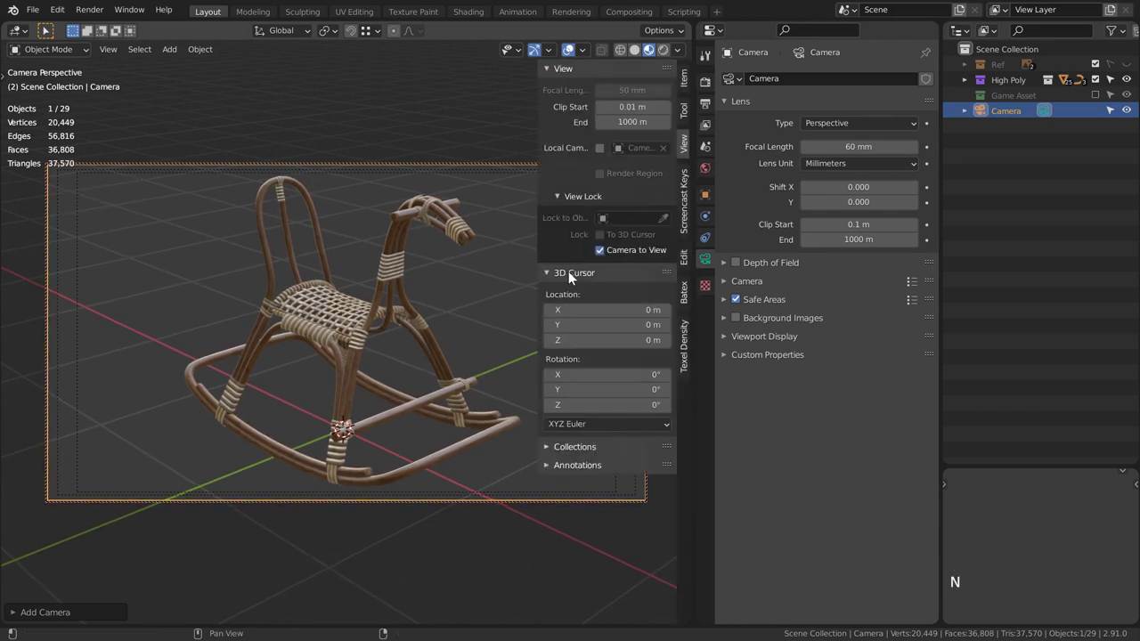
left_click(607, 256)
key("n")
Leave camera view and orbit to a three-quarter view of the horse.
middle_click(301, 322)
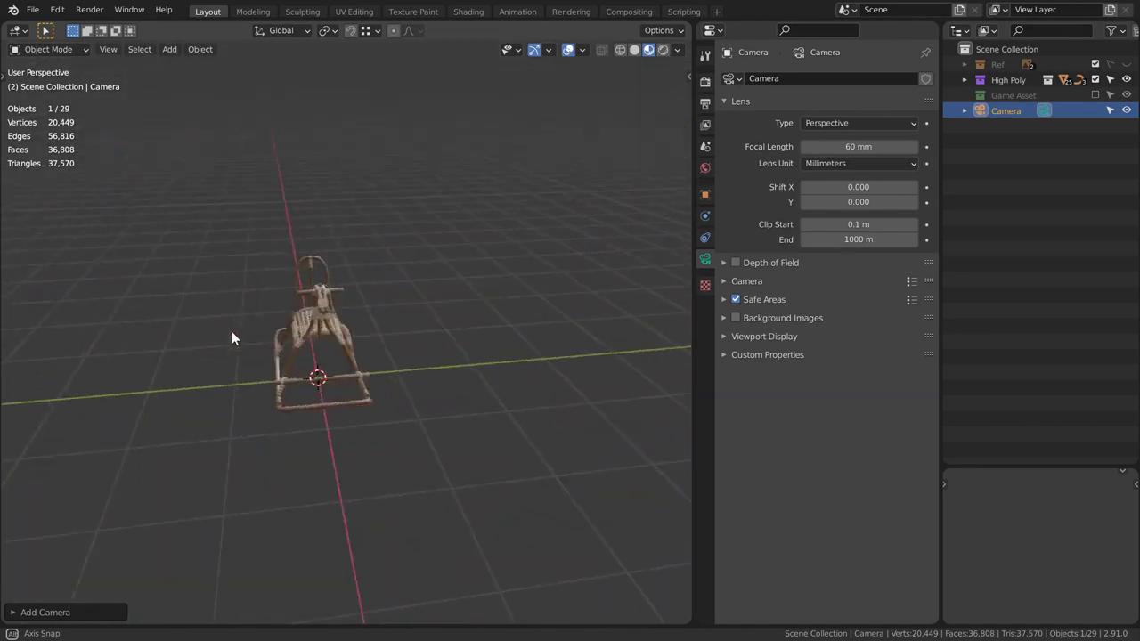
middle_click(247, 340)
middle_click(334, 361)
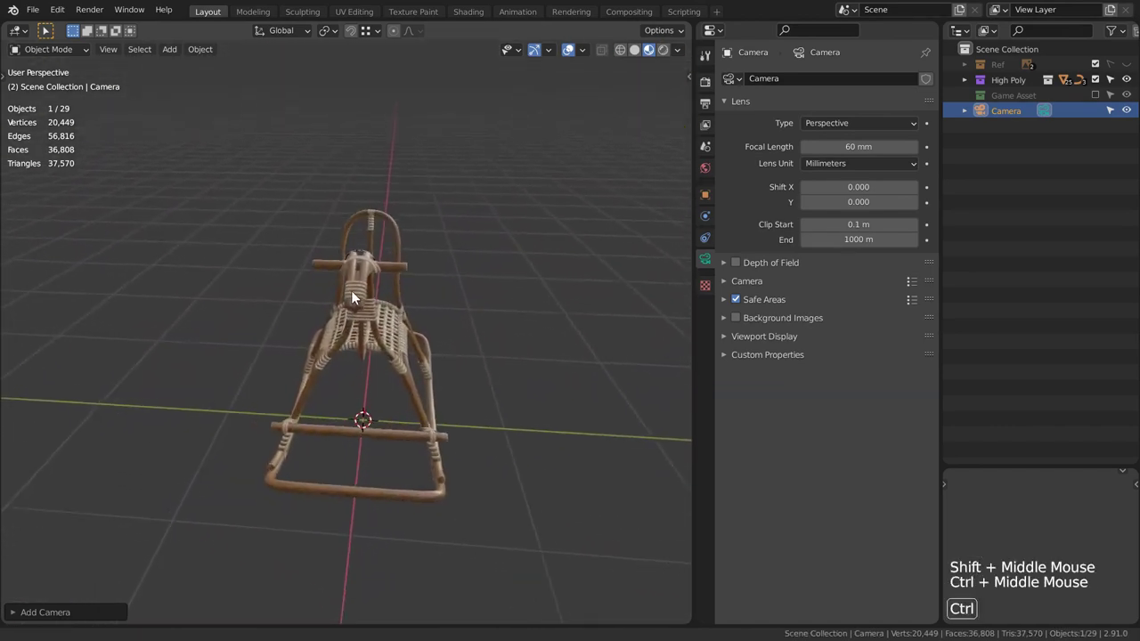
middle_click(339, 313)
middle_click(406, 308)
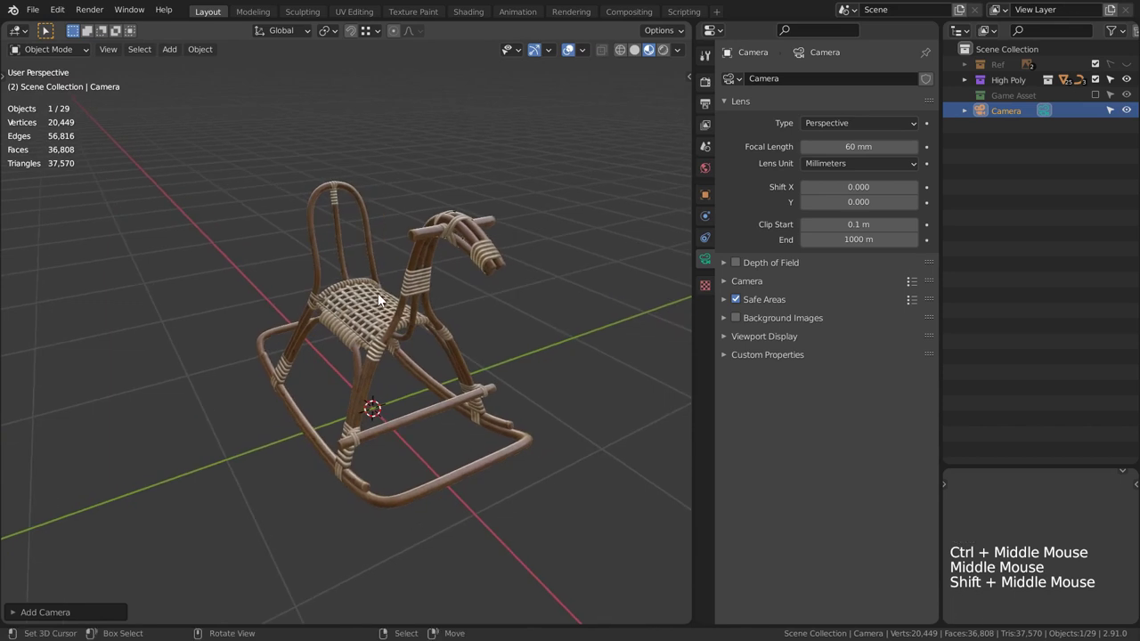
middle_click(380, 353)
middle_click(425, 345)
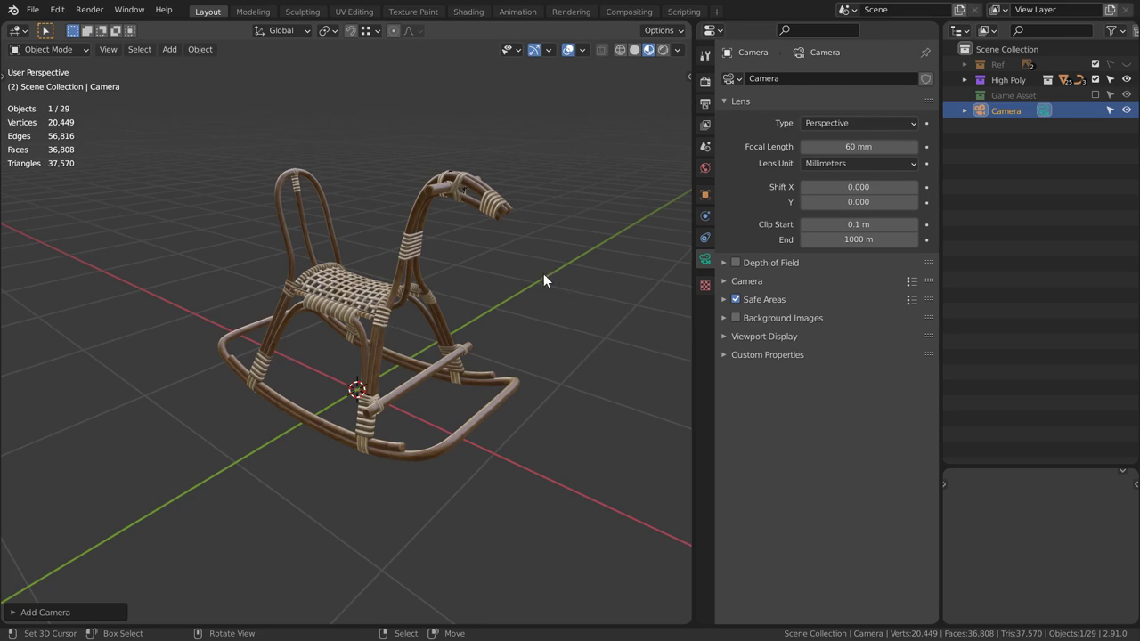
Add a Sun light, move it around, then return it to the origin beneath the horse.
key("shift+a")
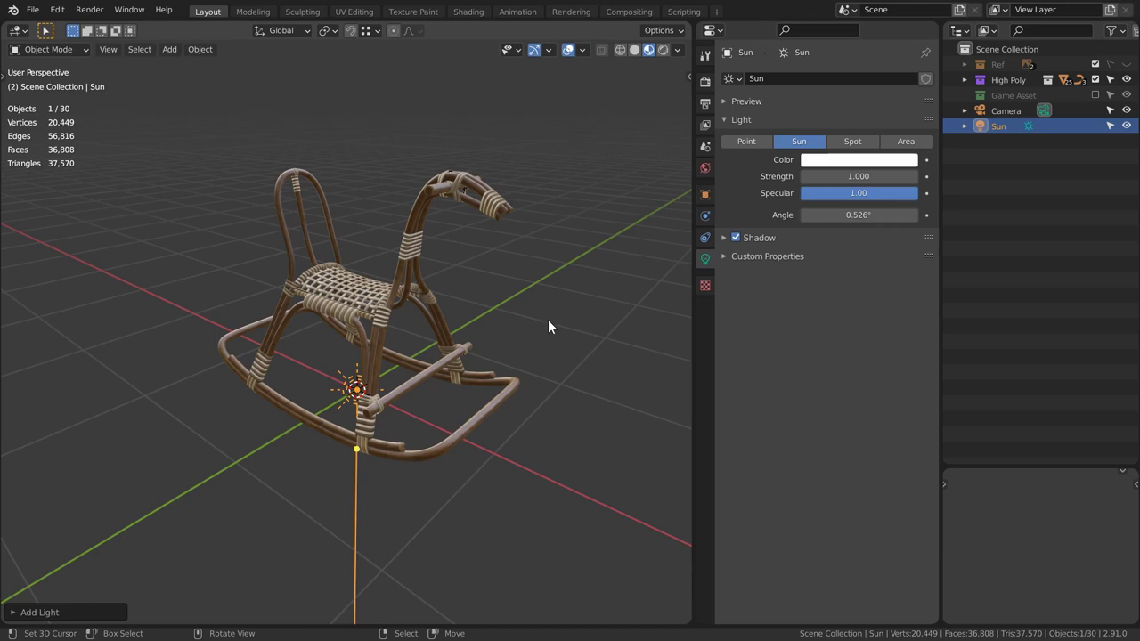
key("g")
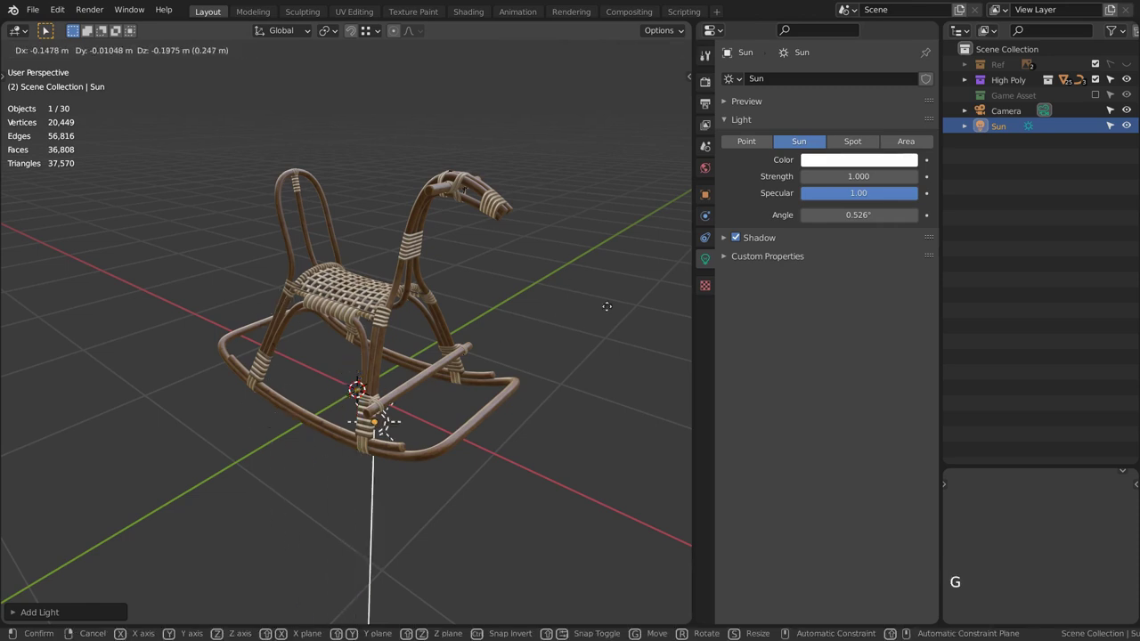
key("r")
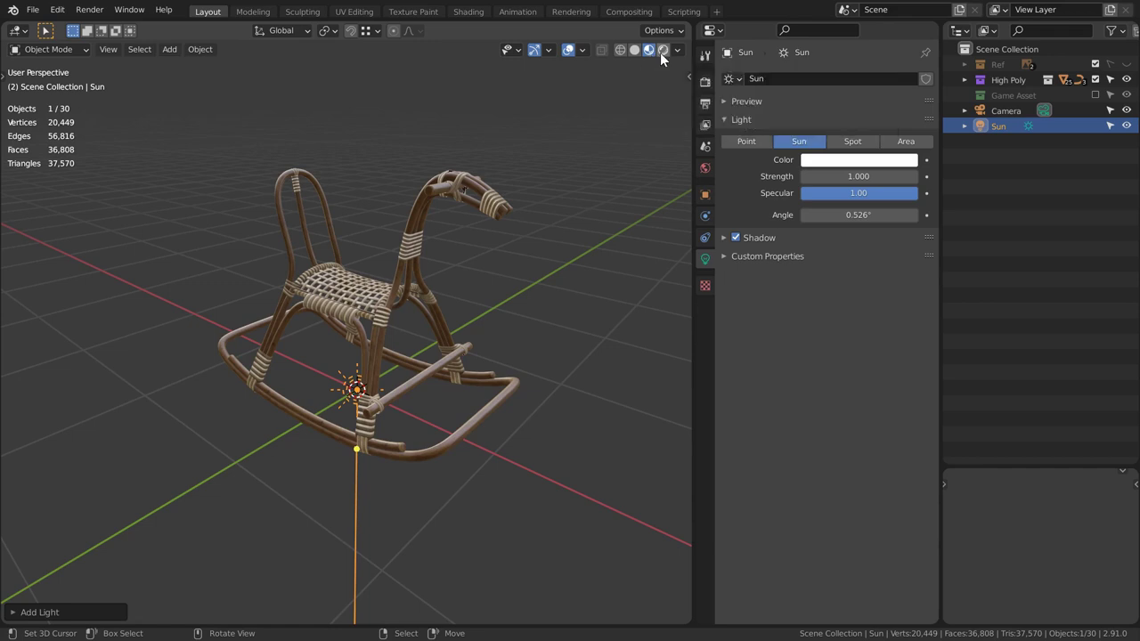
left_click(666, 61)
key("r")
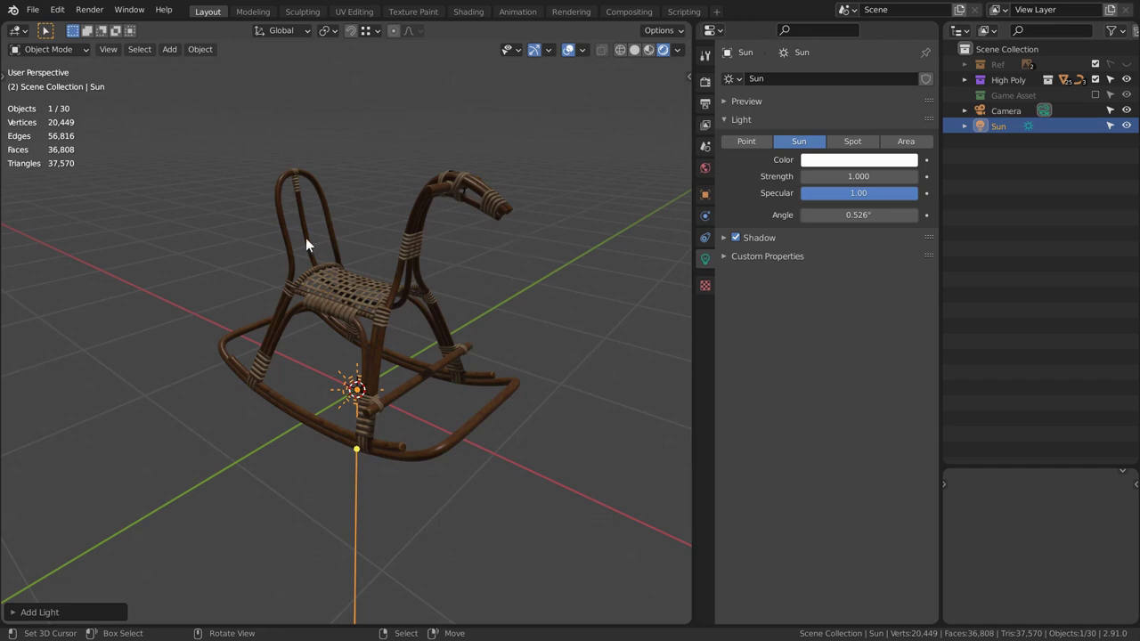
middle_click(446, 193)
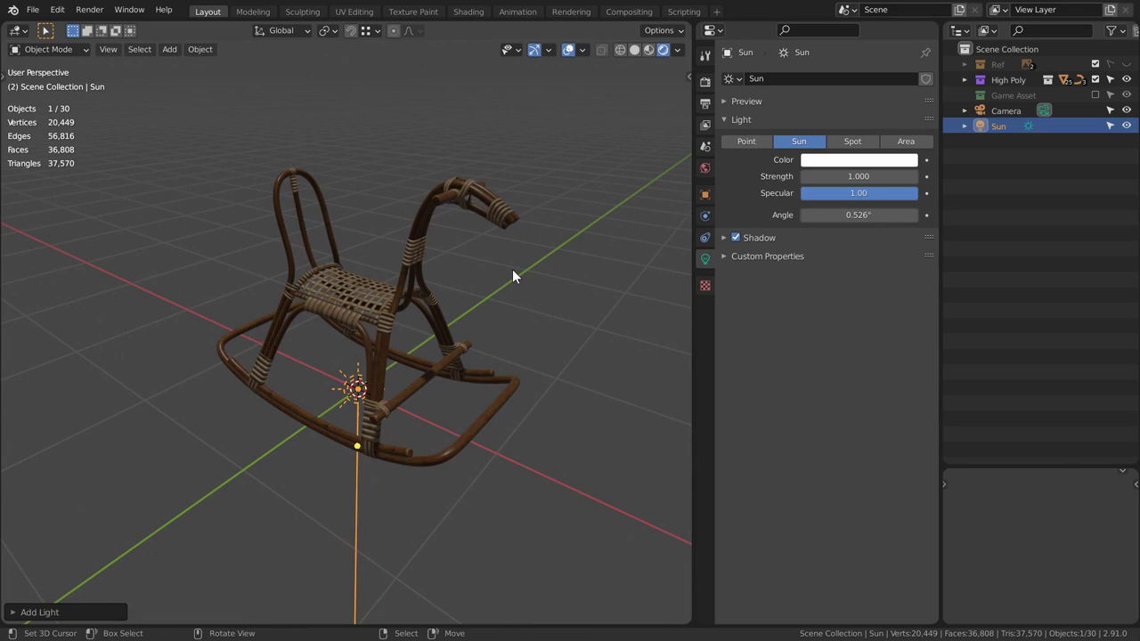
left_click(656, 56)
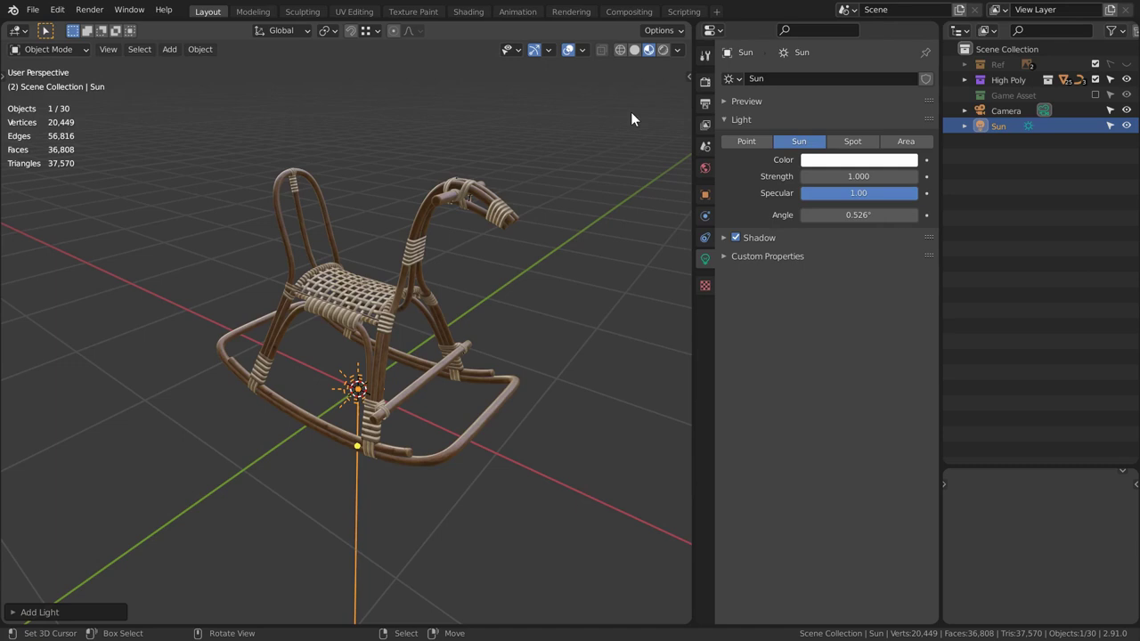
left_click(689, 56)
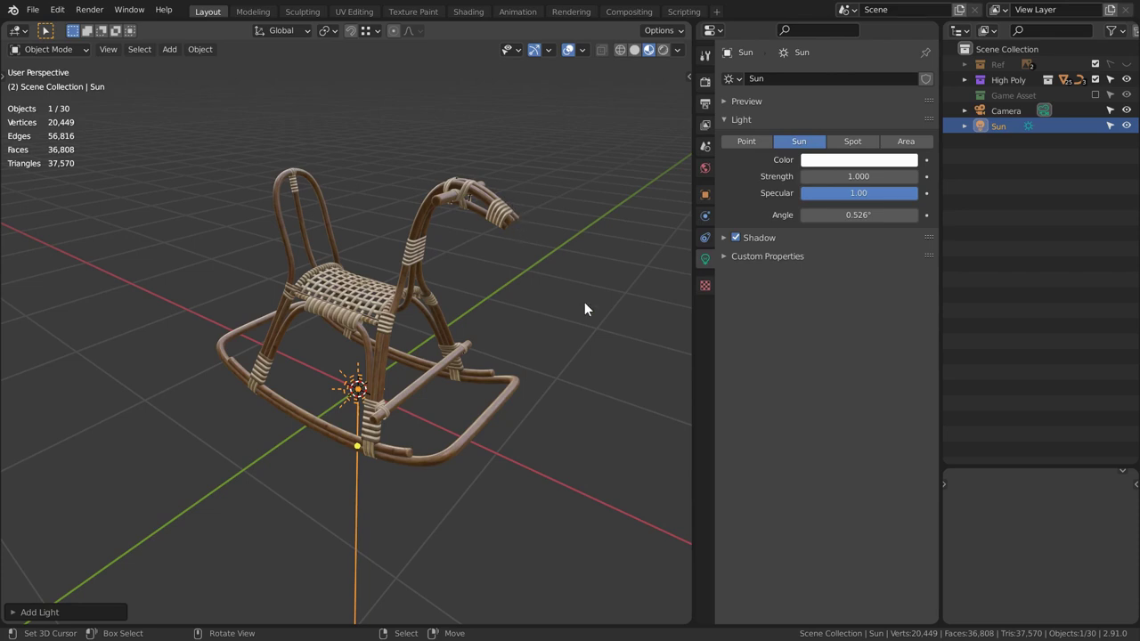
Trial-rotate the Sun light before raising its strength from 1 to 5.
key("r")
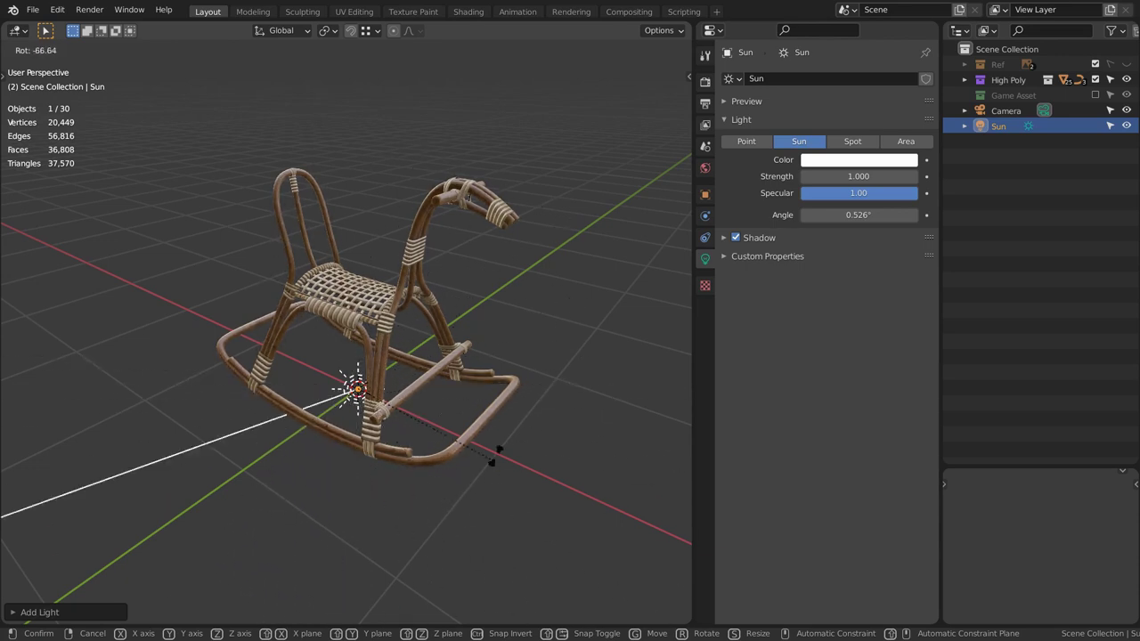
key("g")
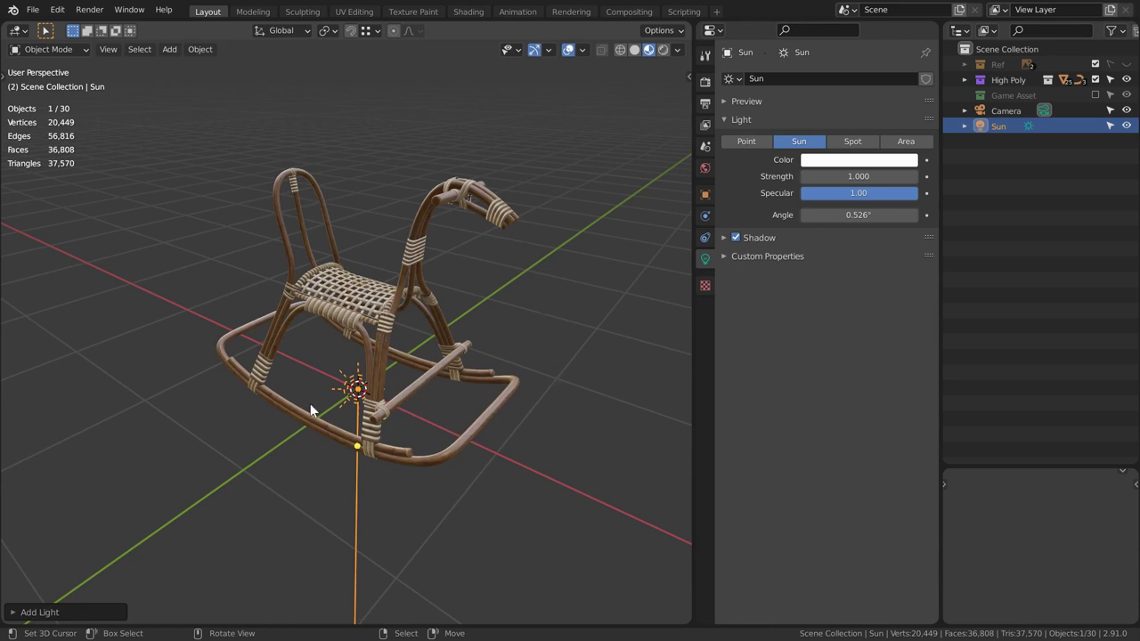
key("r")
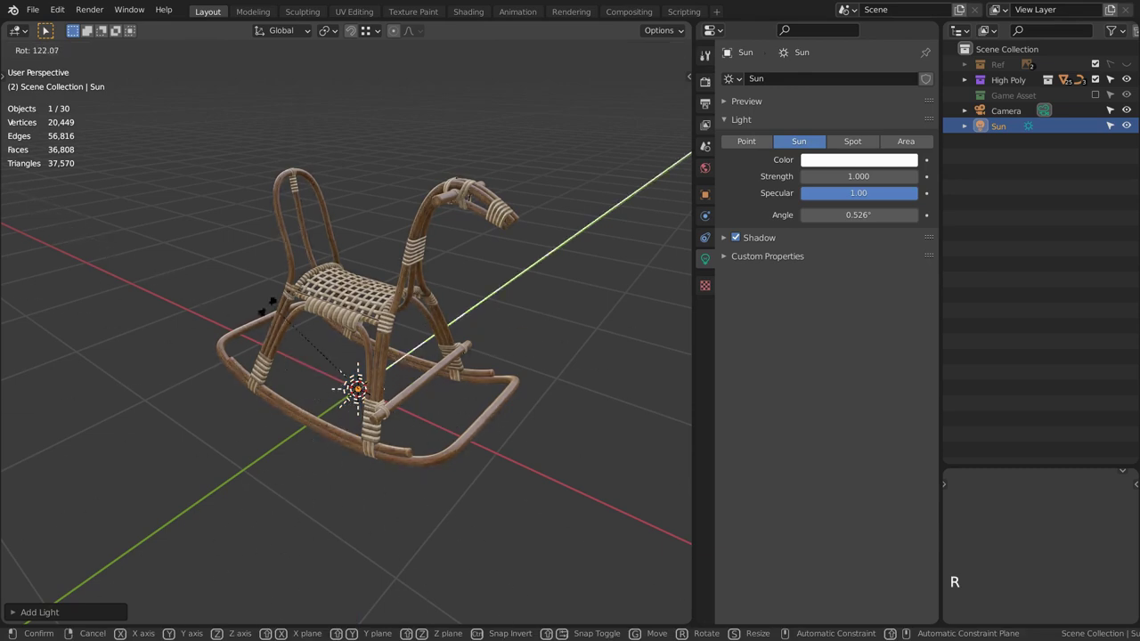
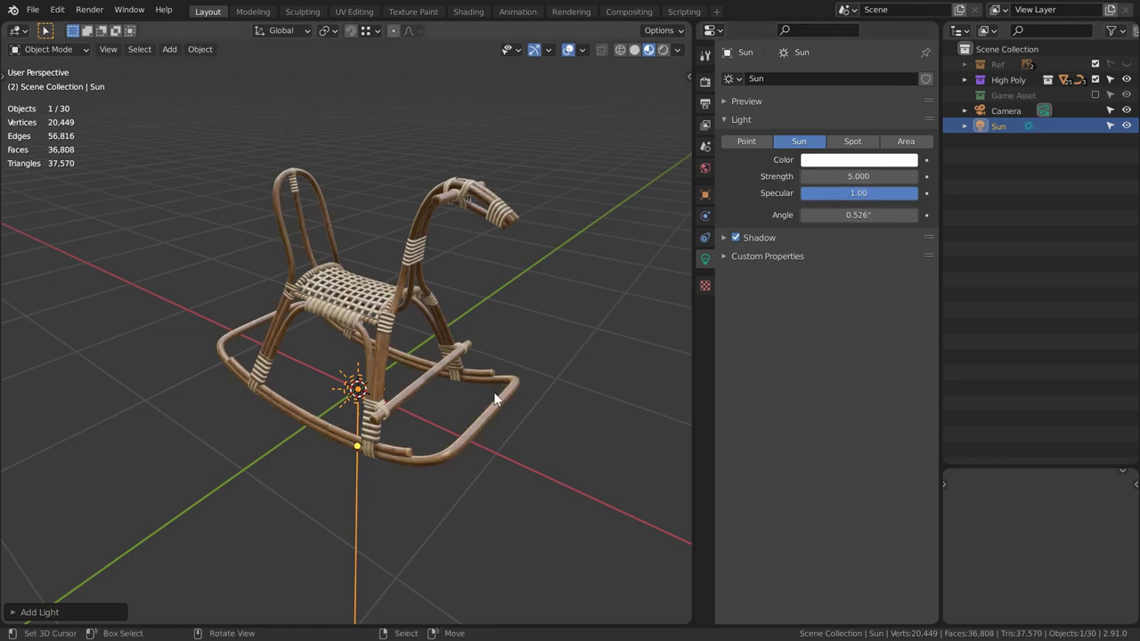
In camera view, rotate the Sun slightly around global Z to angle its light on the horse.
key("r")
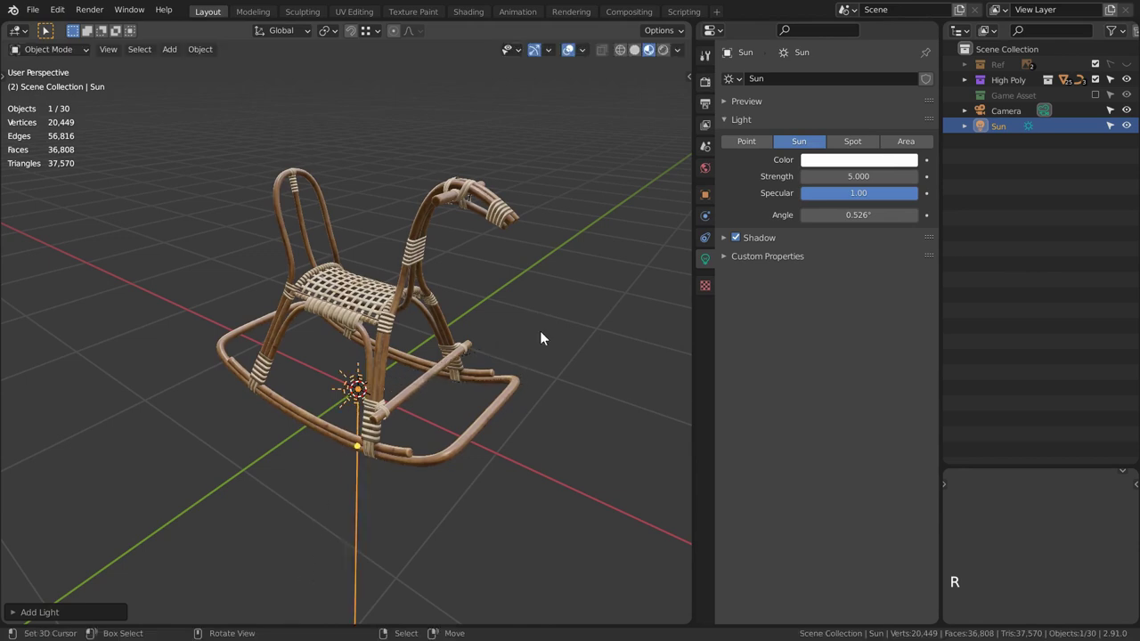
key("KP_0")
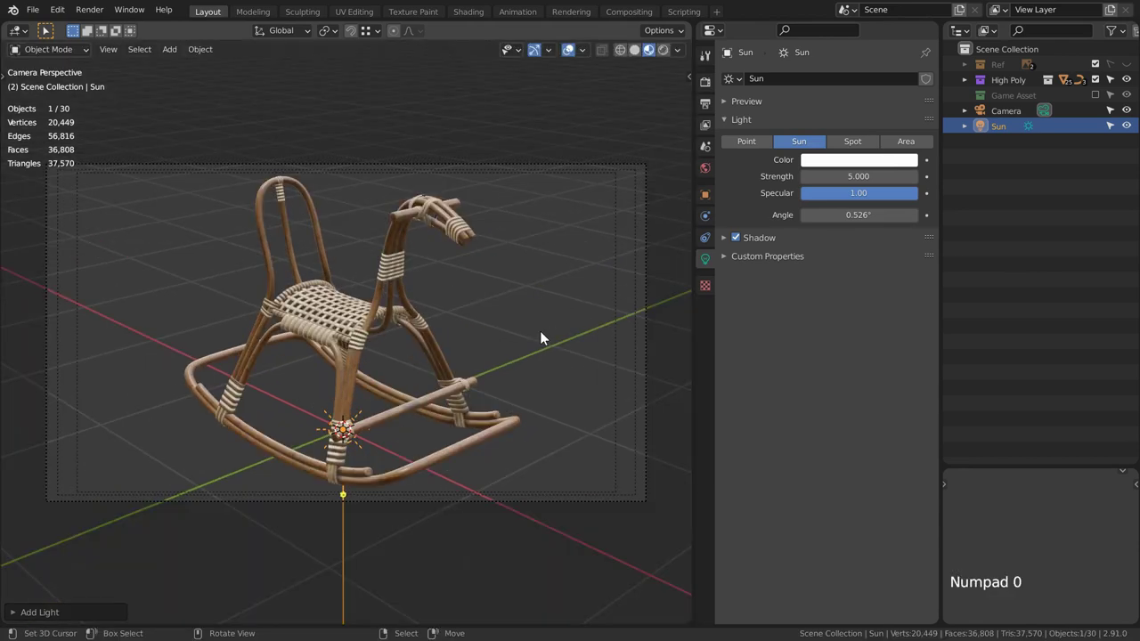
scroll("up", 3)
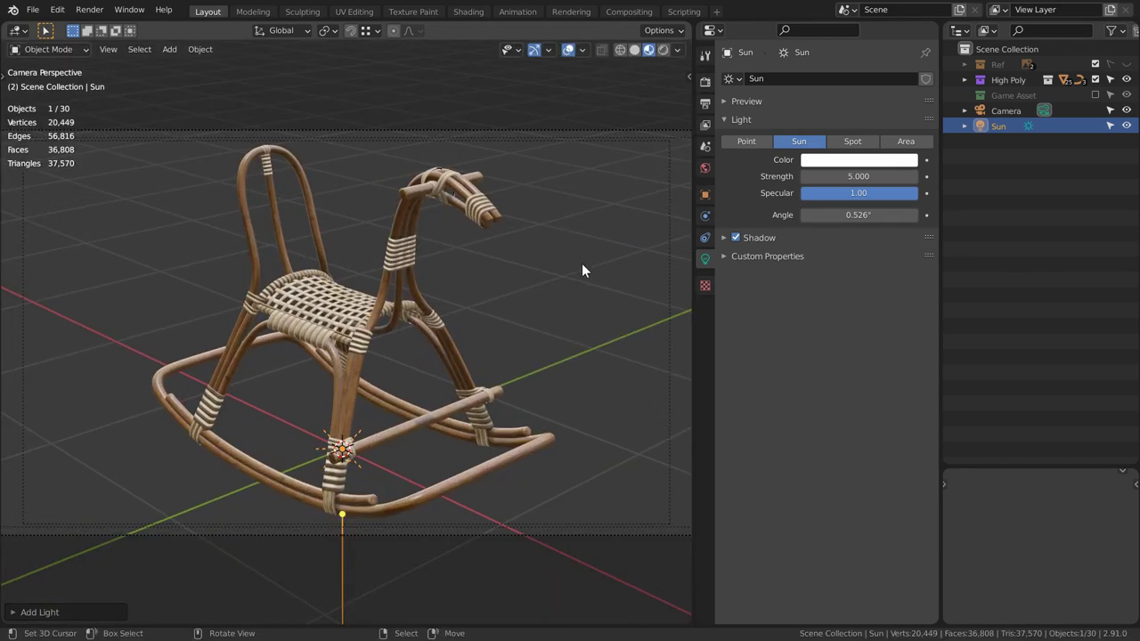
key("r")
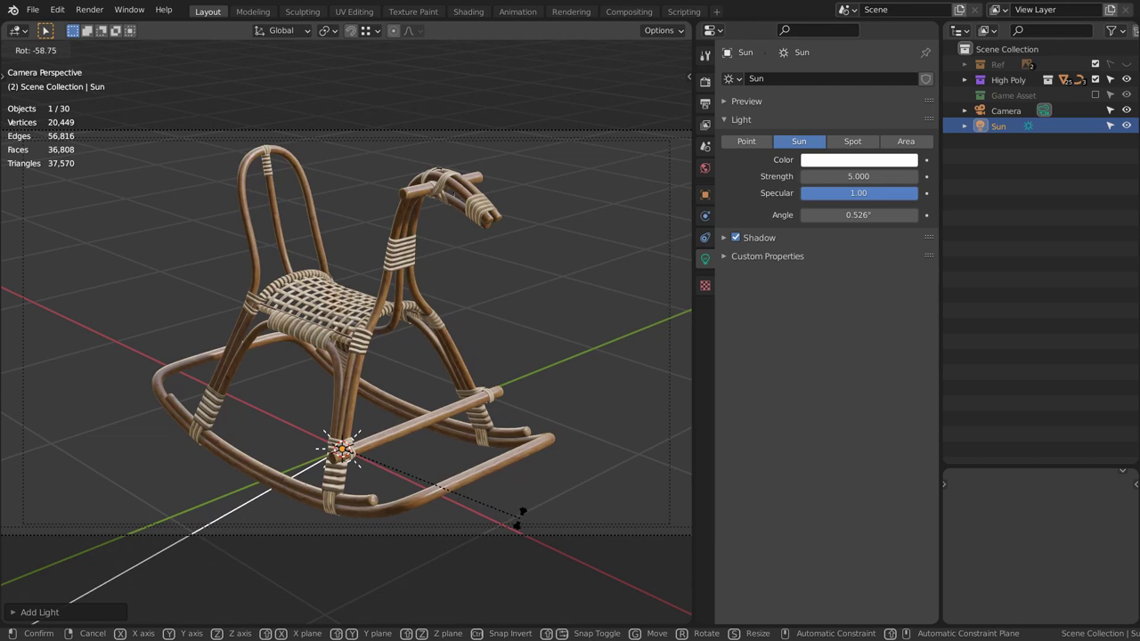
key("r")
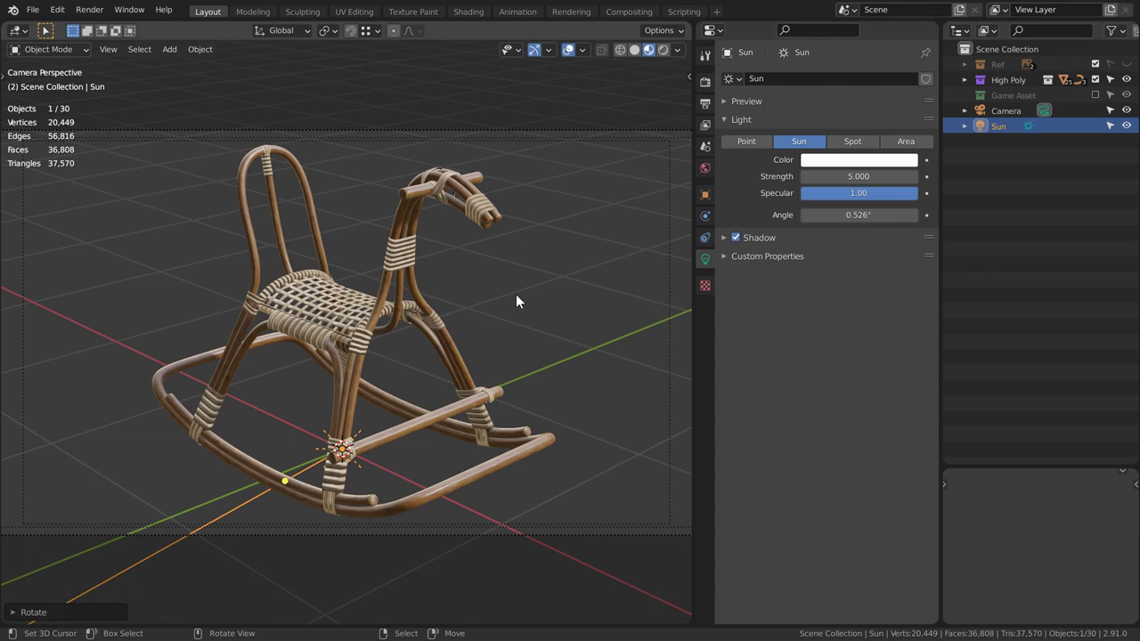
Add an Area light, move it under the seat and rotate it on a single axis.
key("shift+a")
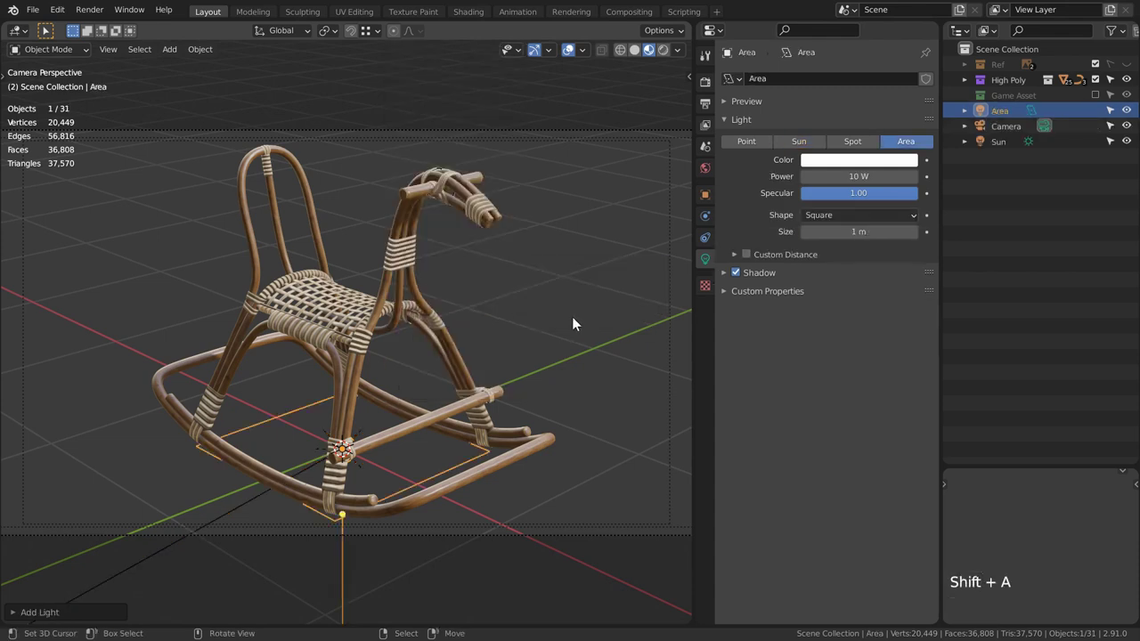
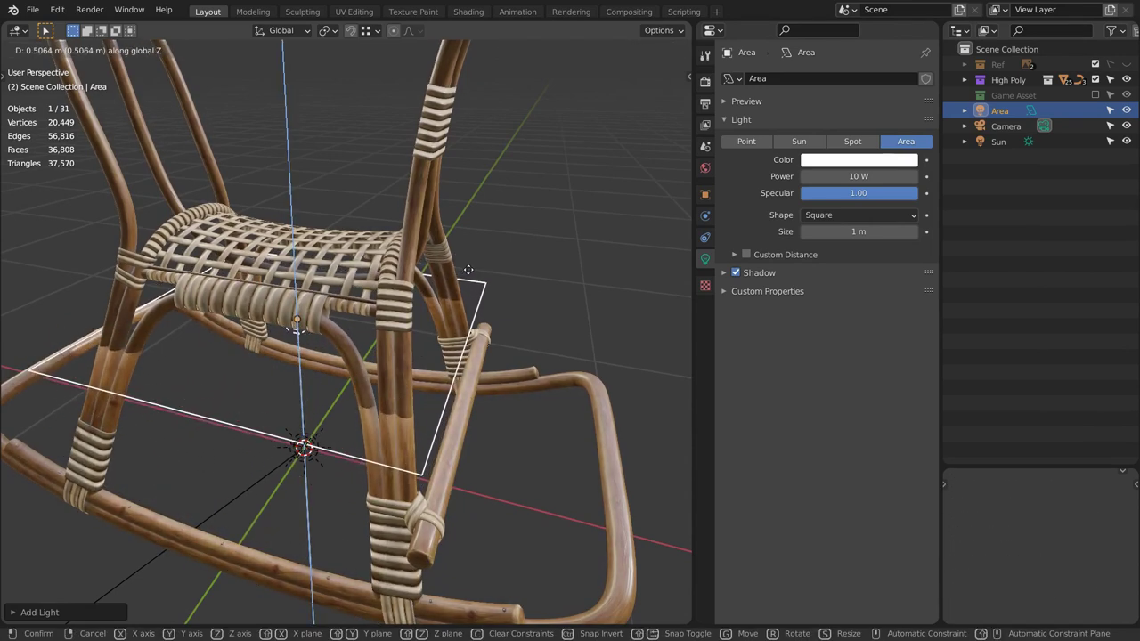
middle_click(381, 404)
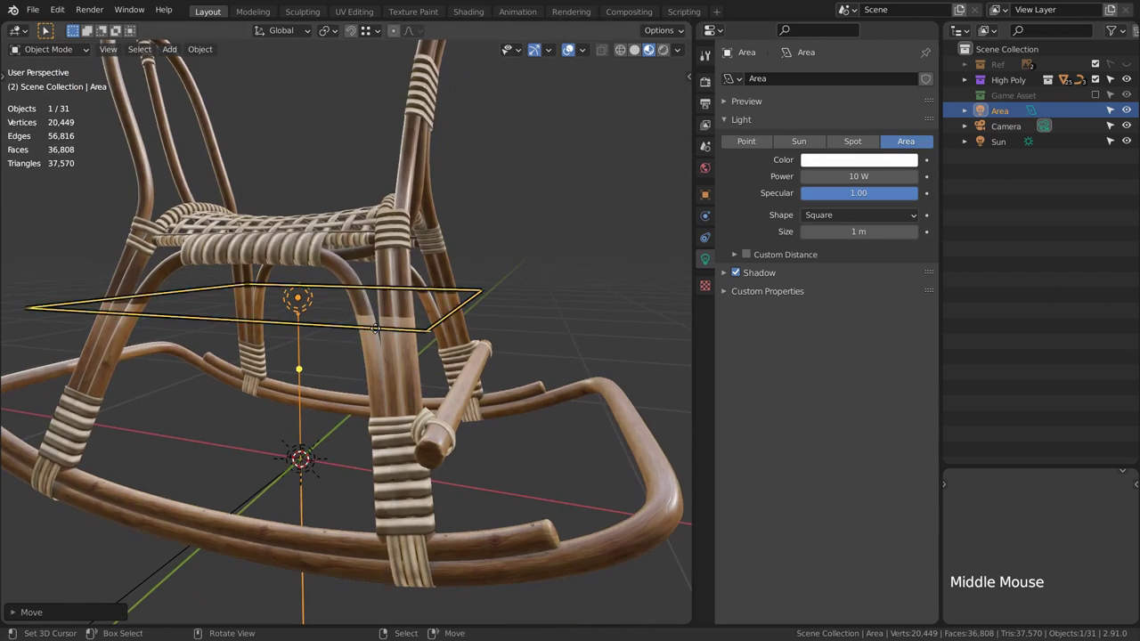
key("r")
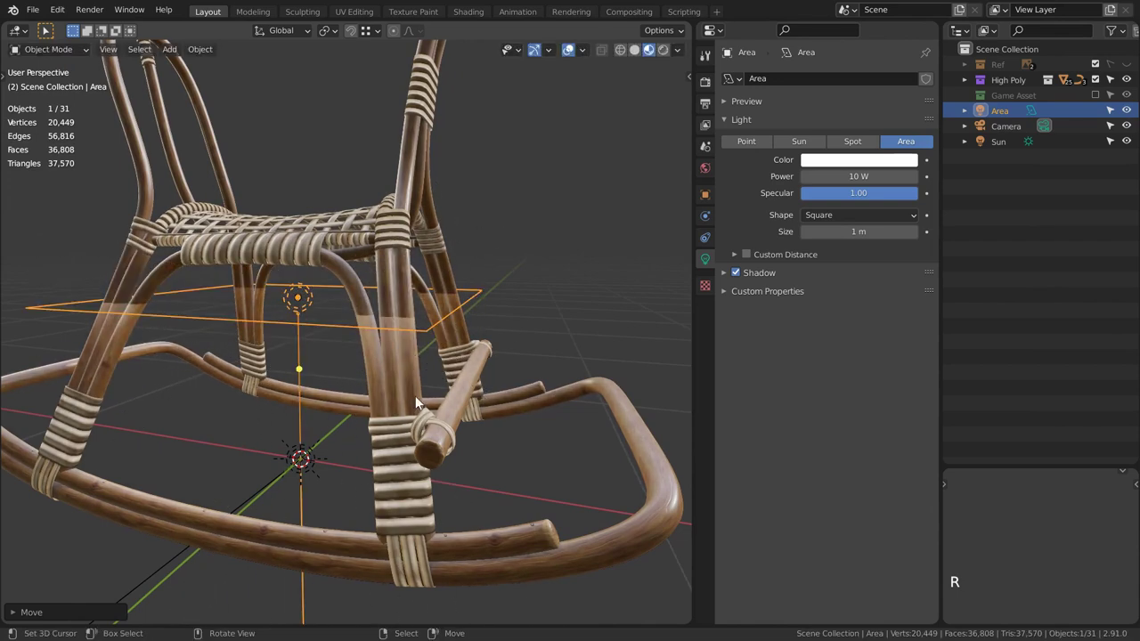
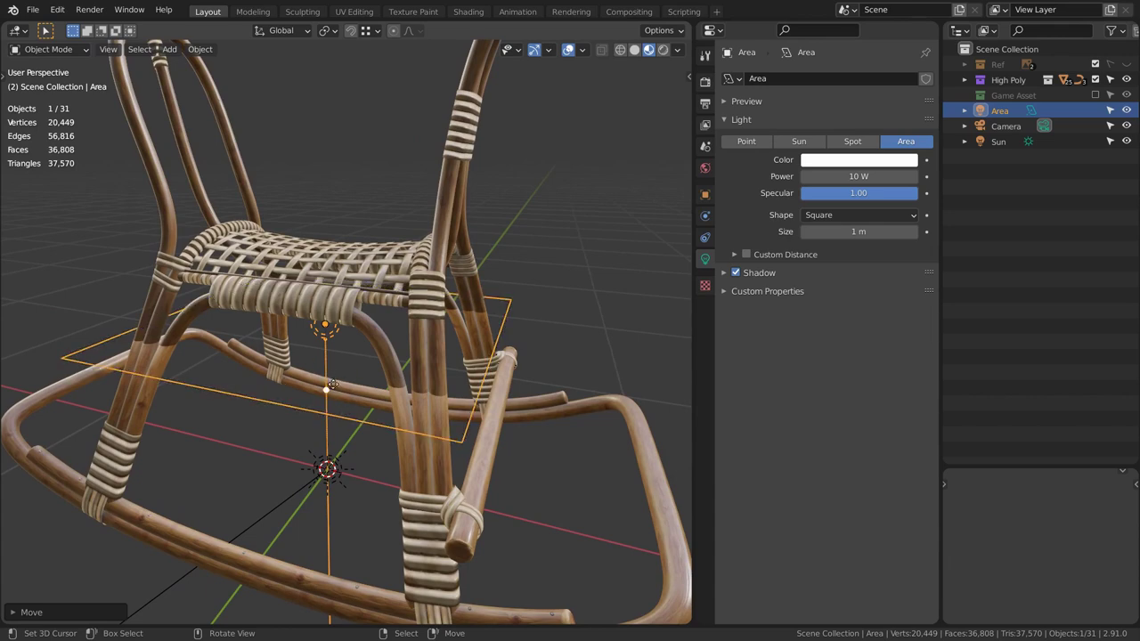
key("g")
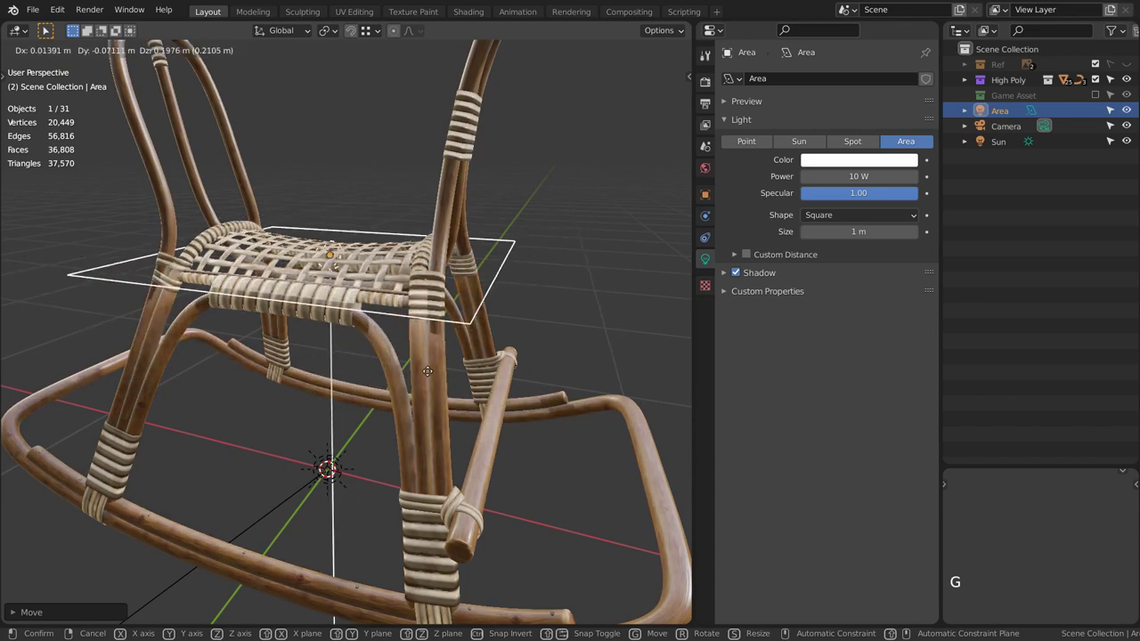
key("r")
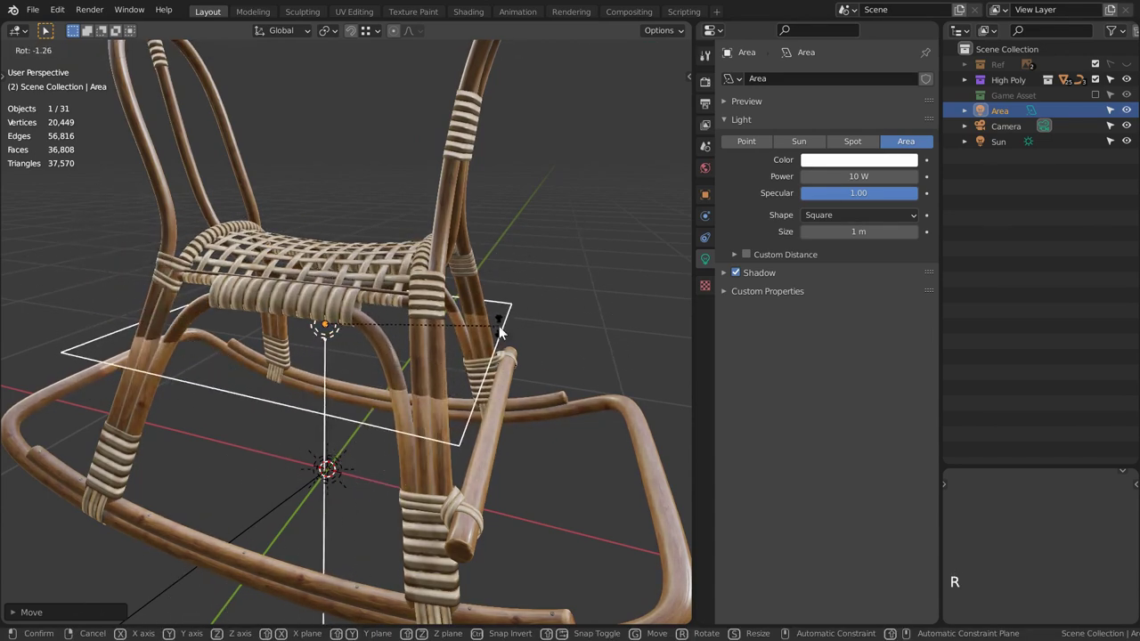
middle_click(417, 475)
scroll("down", 3)
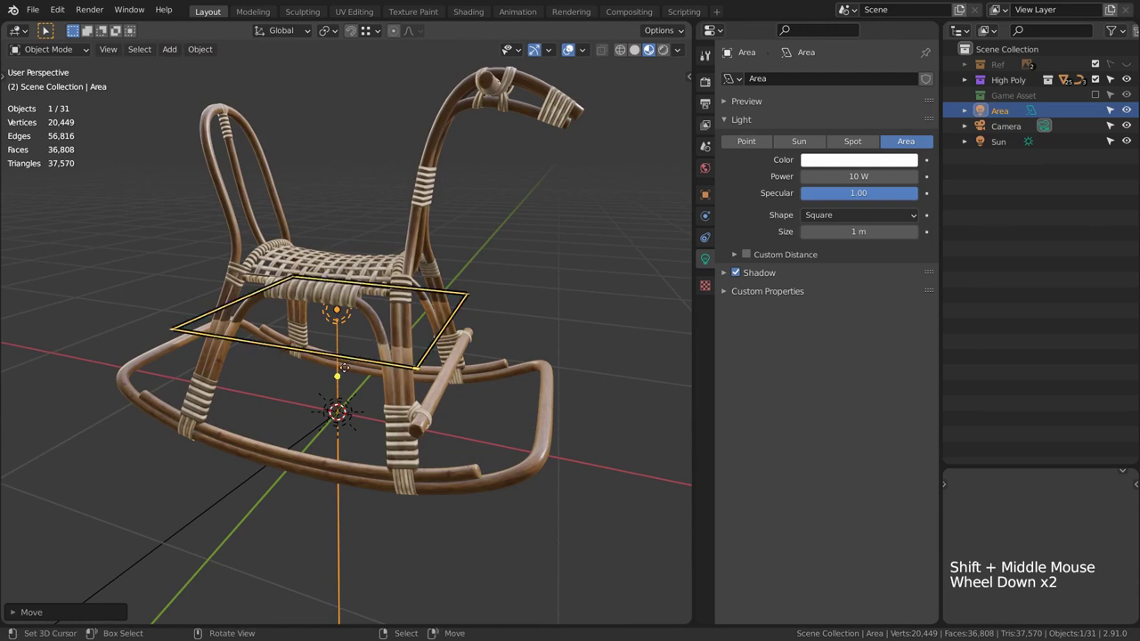
Move and rotate the Area light up beside the horse's backrest.
key("g")
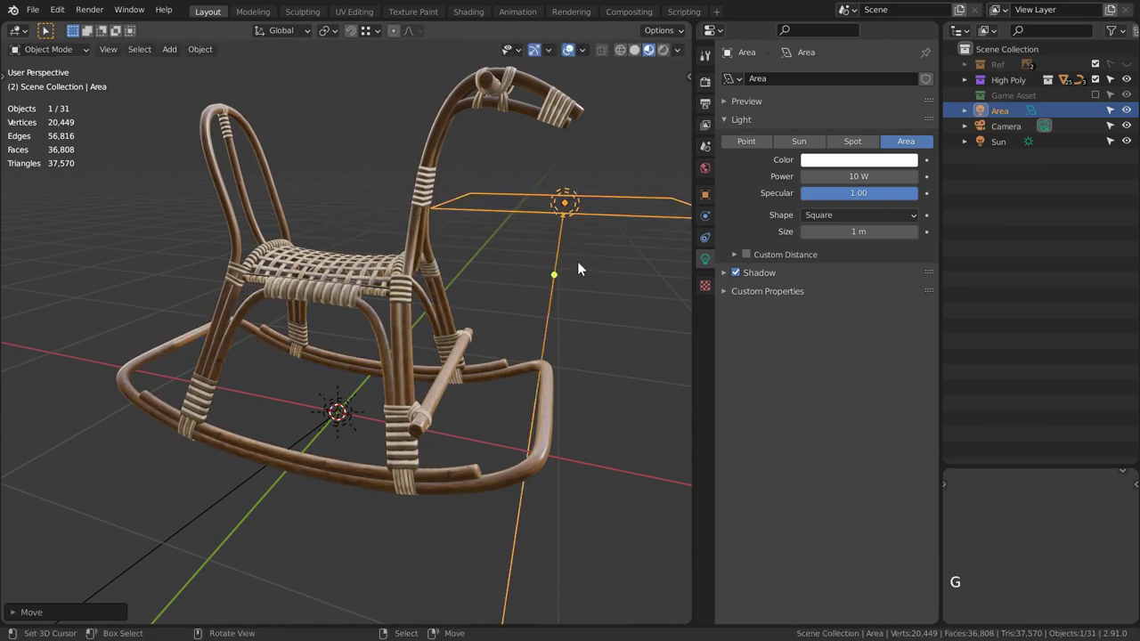
key("r")
key("g")
key("r")
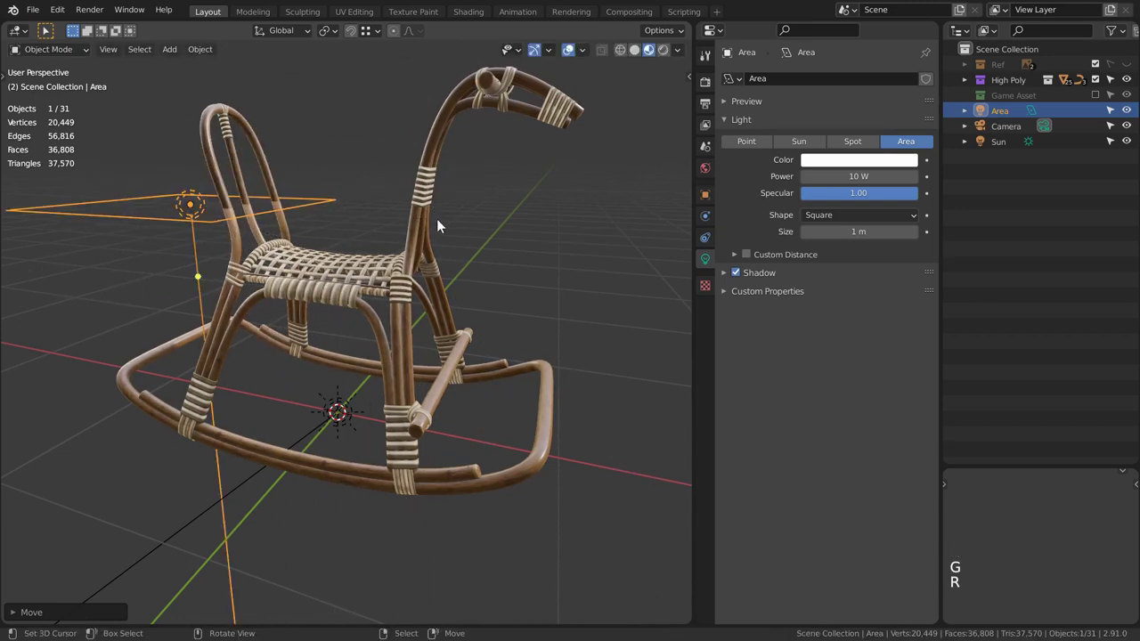
key("g")
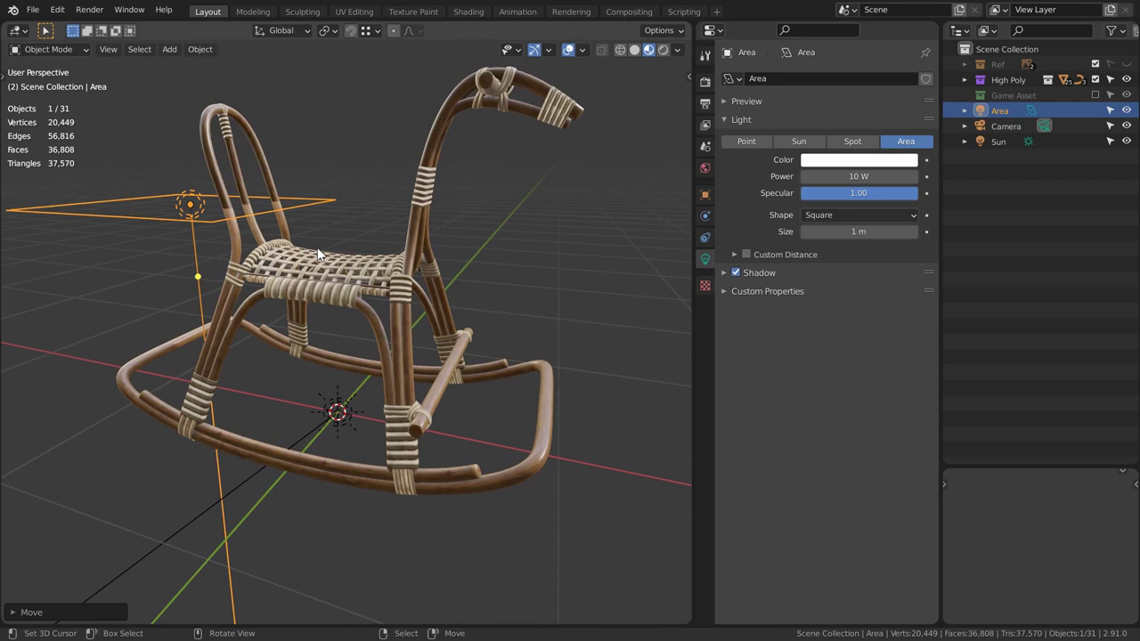
scroll("up", 3)
Add an Arrows empty at the origin, reselect the Area light and show its Object Constraint properties.
key("shift+a")
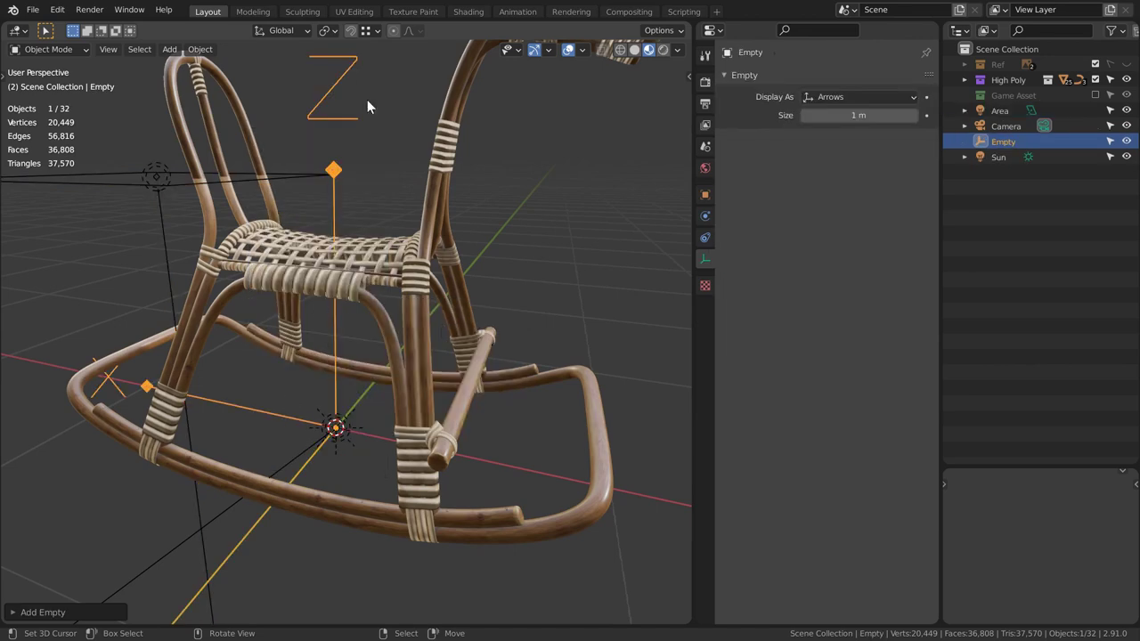
middle_click(352, 208)
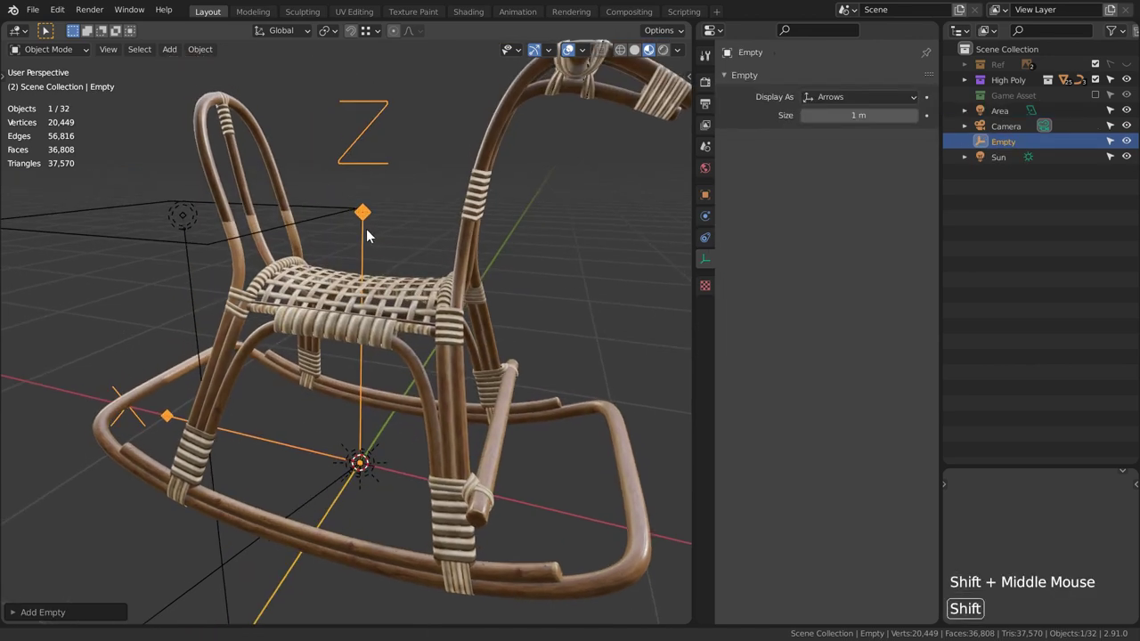
right_click(175, 220)
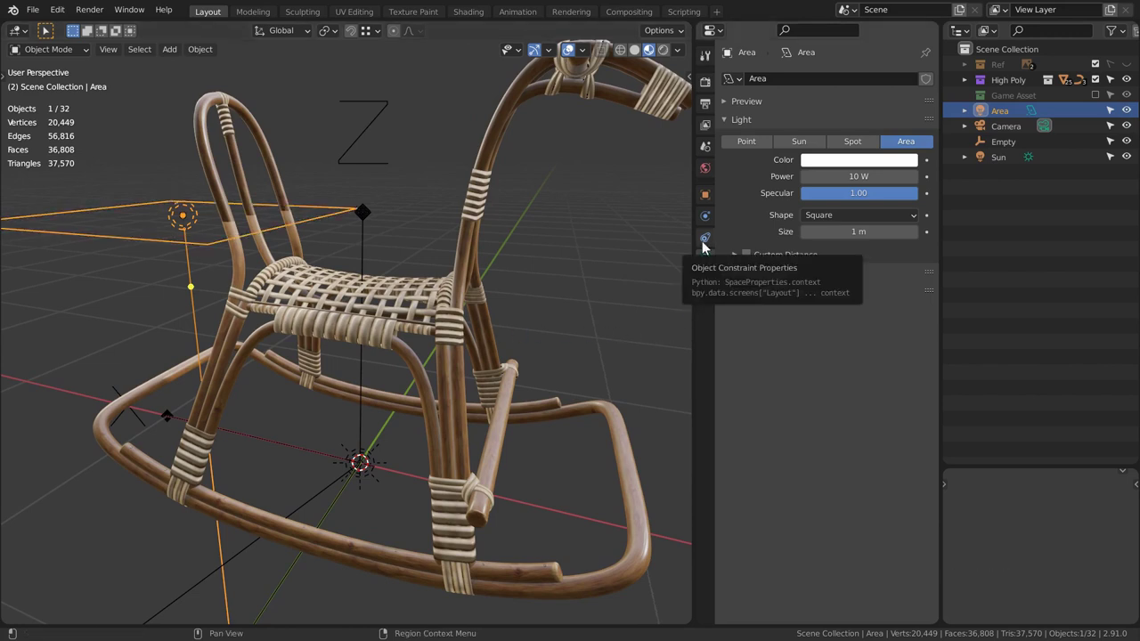
left_click(707, 247)
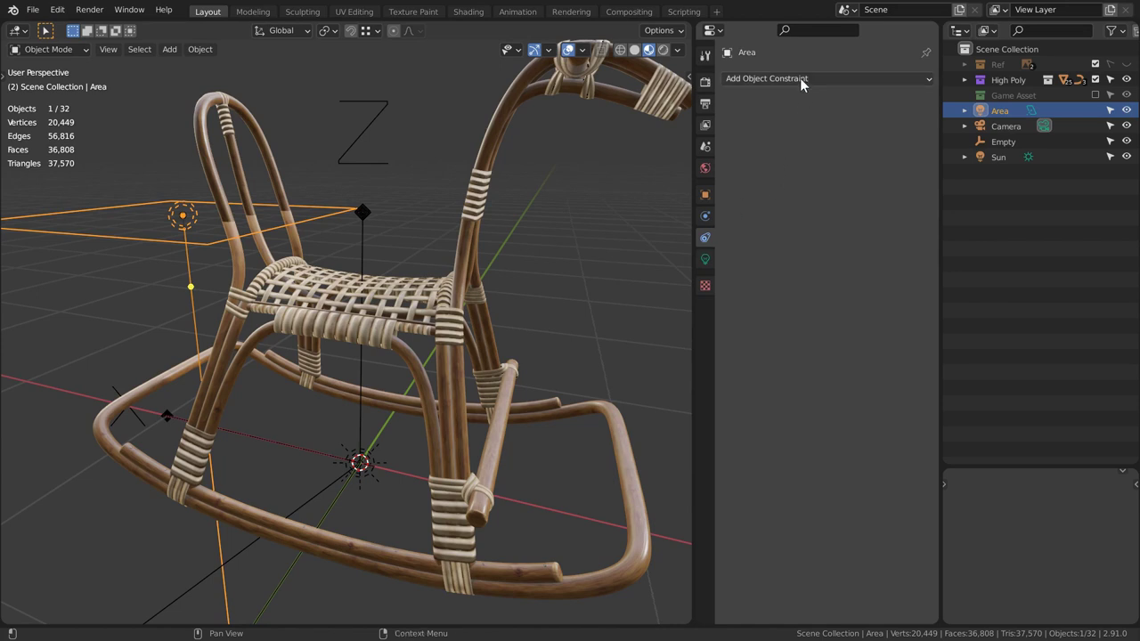
Add a Damped Track constraint to the area light with the Empty as its target.
left_click(805, 84)
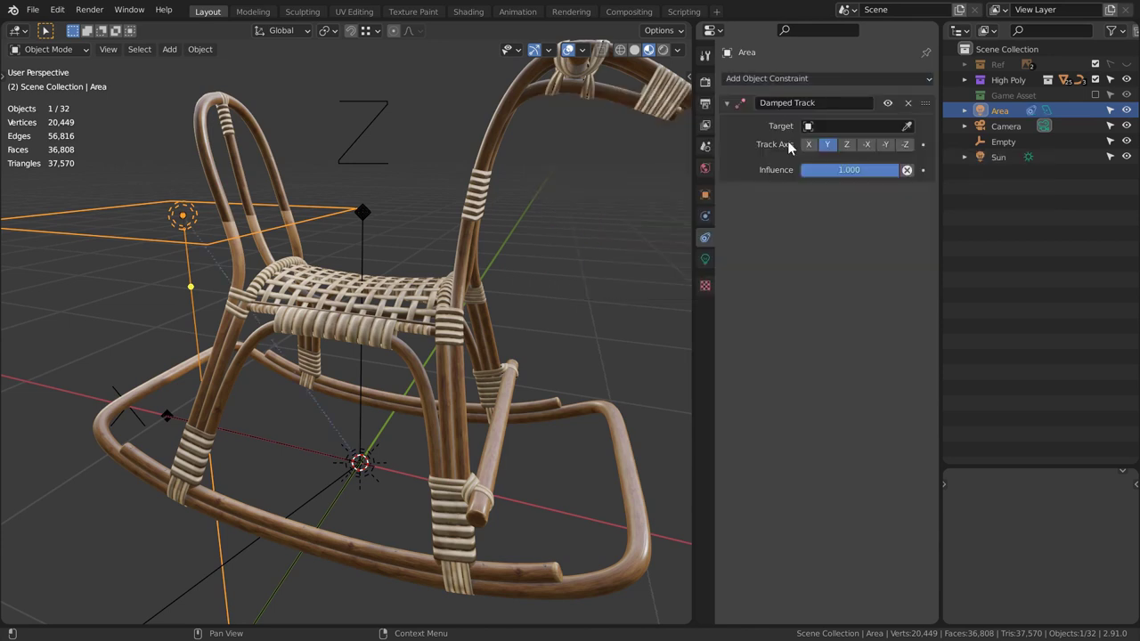
left_click(915, 131)
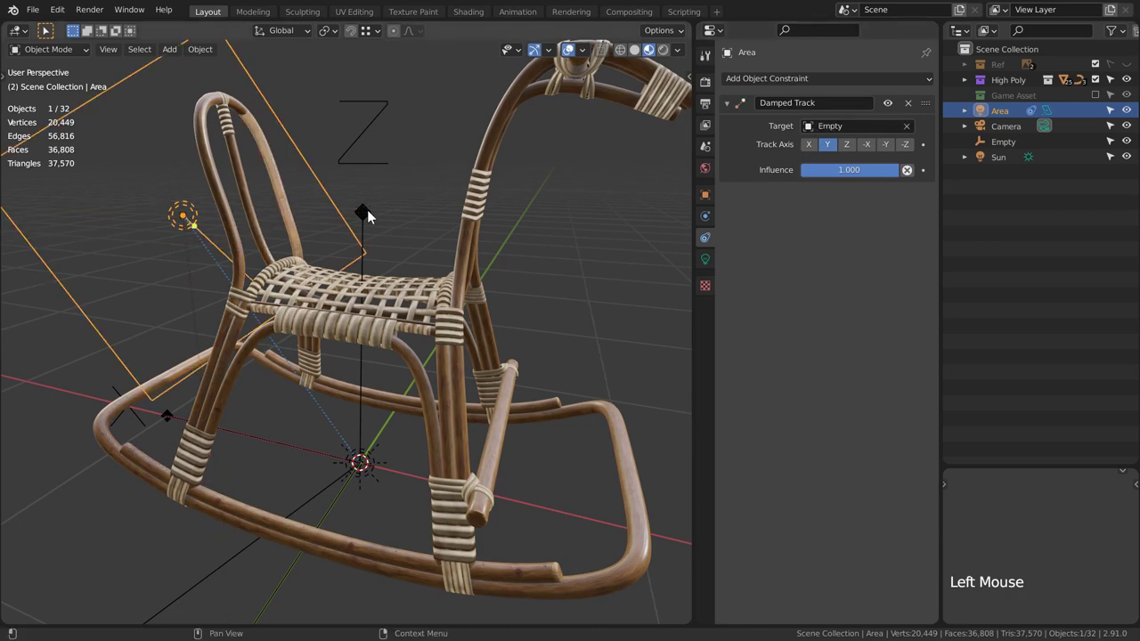
scroll("down", 3)
middle_click(180, 245)
middle_click(255, 245)
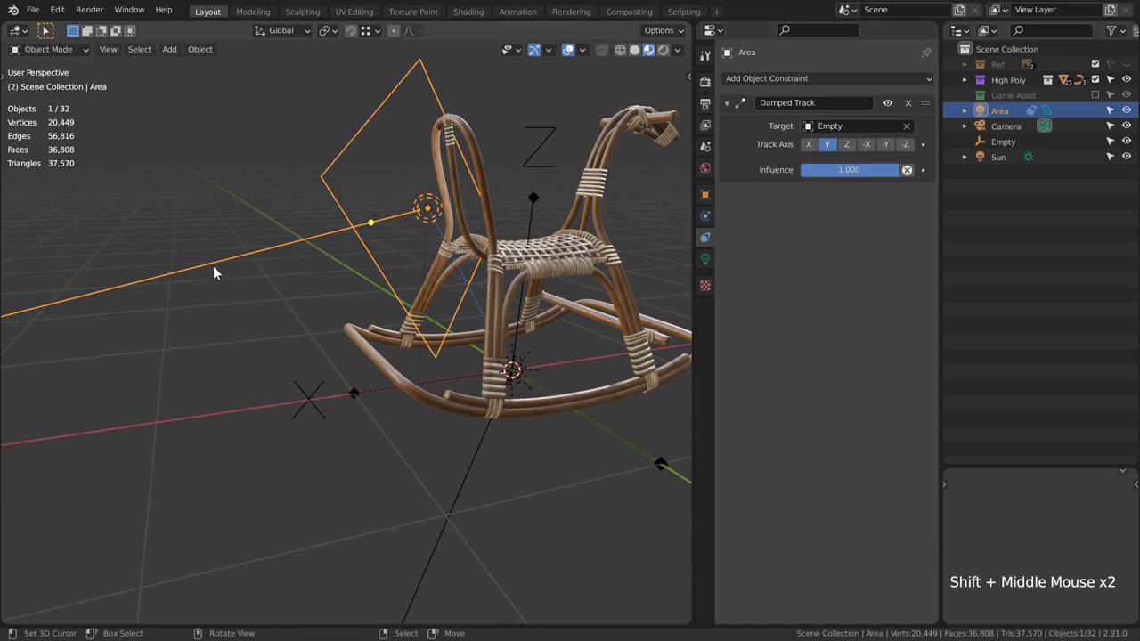
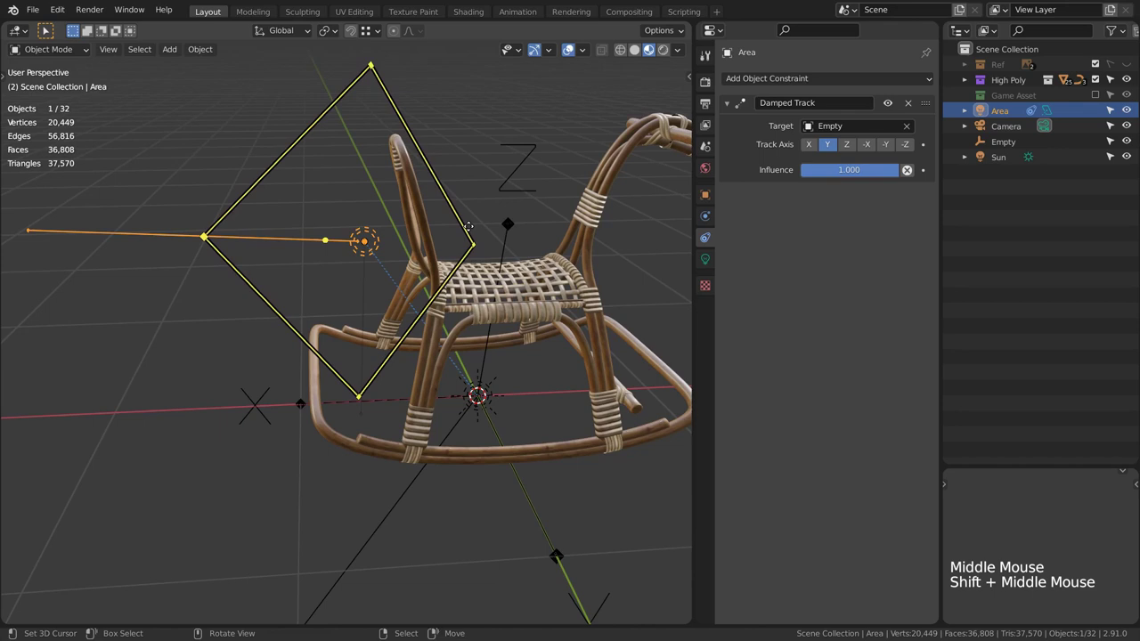
Try the track axes and settle on Z so the light aims at the Empty.
left_click(807, 150)
left_click(833, 150)
left_click(853, 151)
middle_click(610, 271)
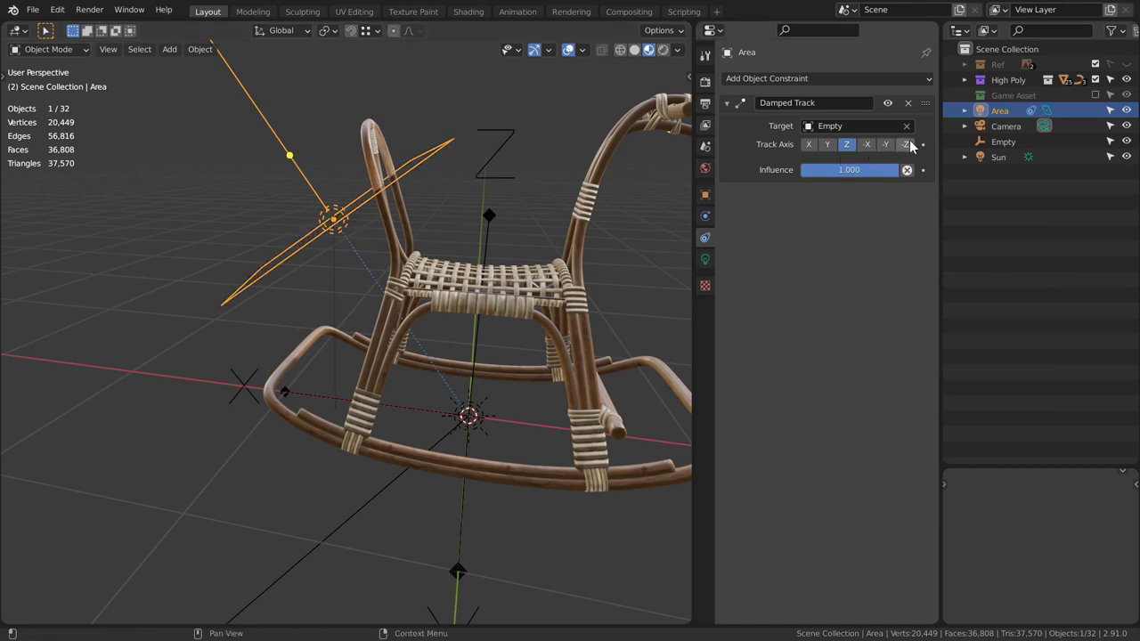
Switch the Track Axis to -Z and start moving the area light, cancelling the first attempt.
left_click(914, 146)
middle_click(476, 195)
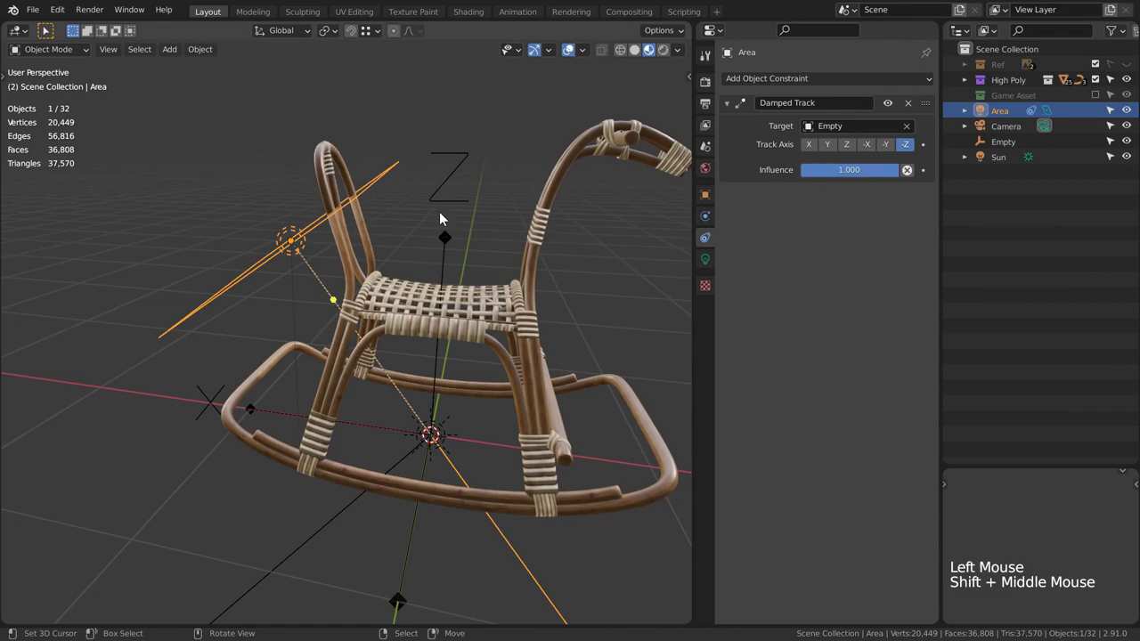
key("g")
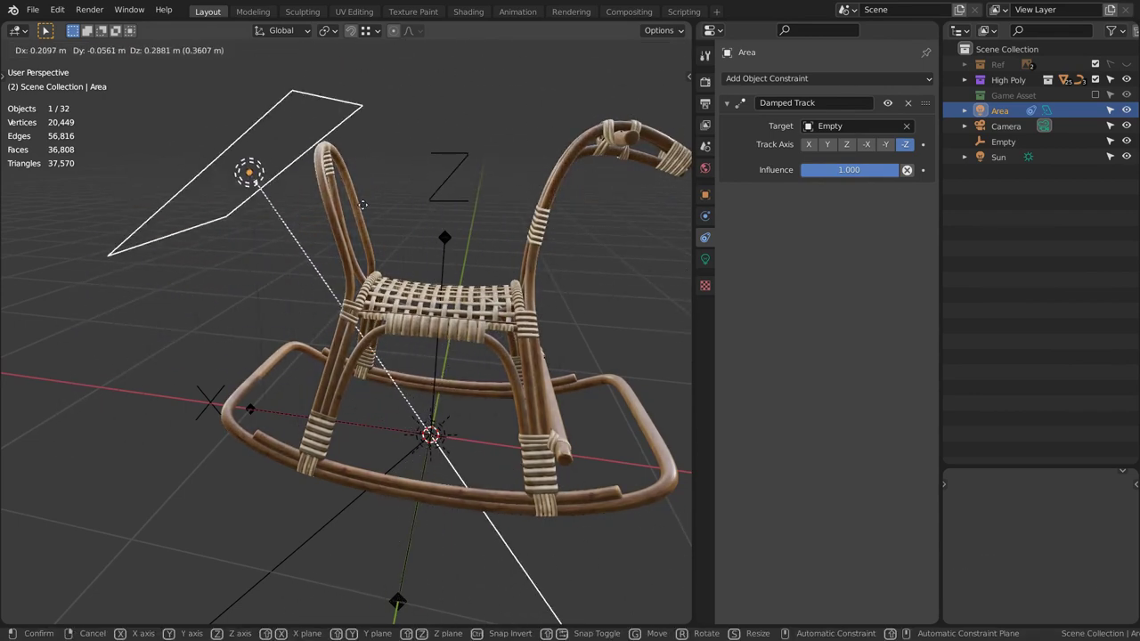
middle_click(458, 228)
right_click(431, 263)
Move the area light above the horse's head and check the result through the camera.
key("g")
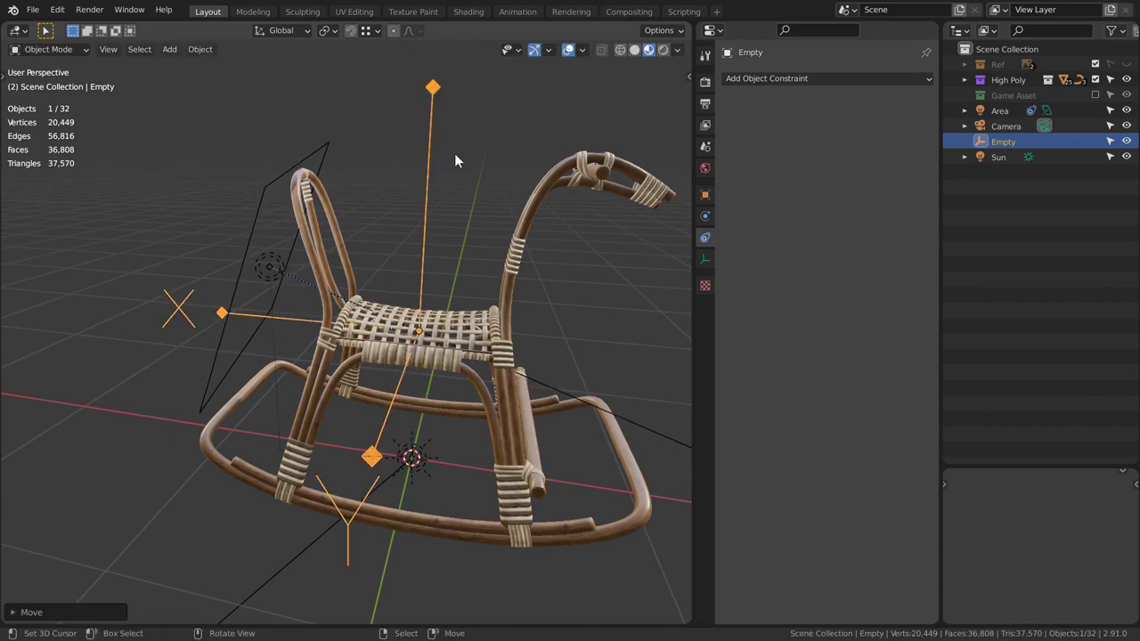
middle_click(454, 288)
scroll("up", 3)
middle_click(417, 314)
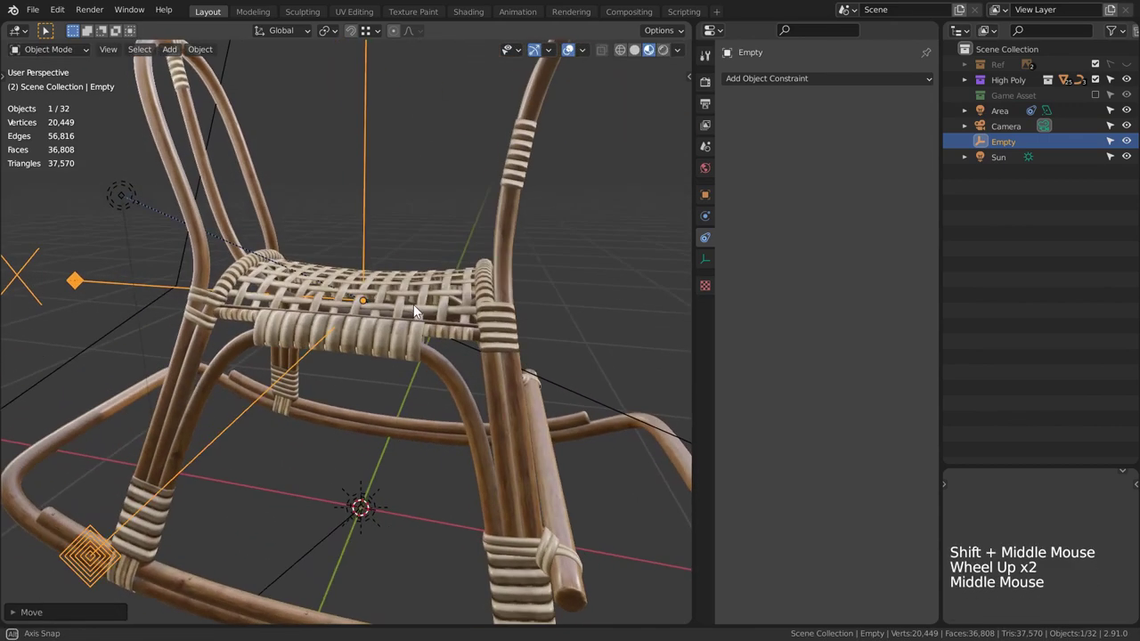
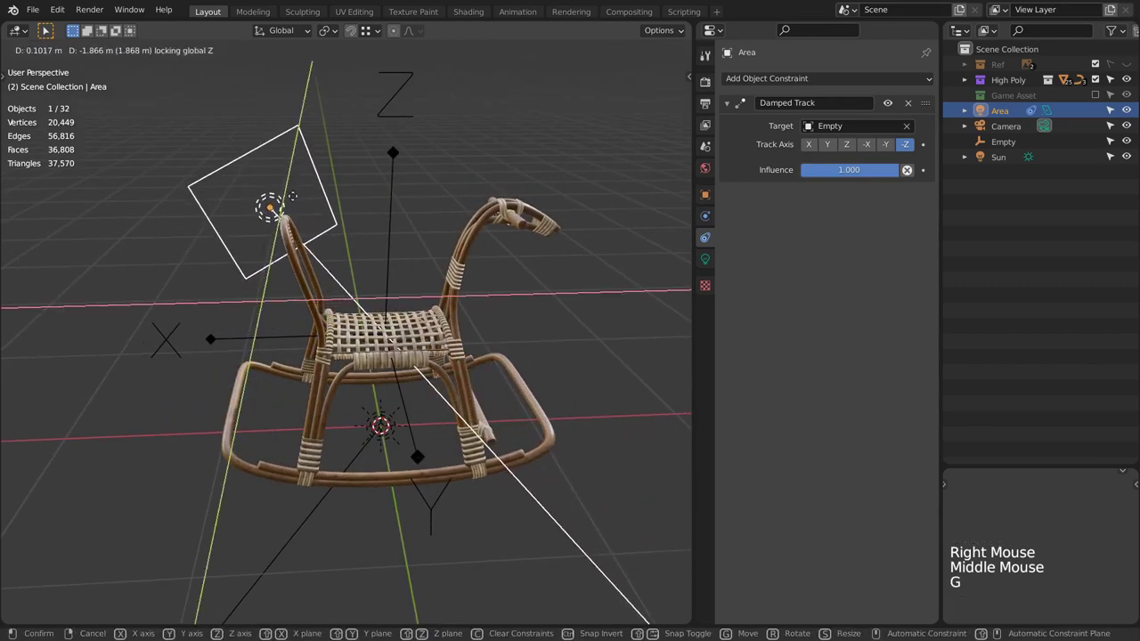
key("KP_0")
key("g")
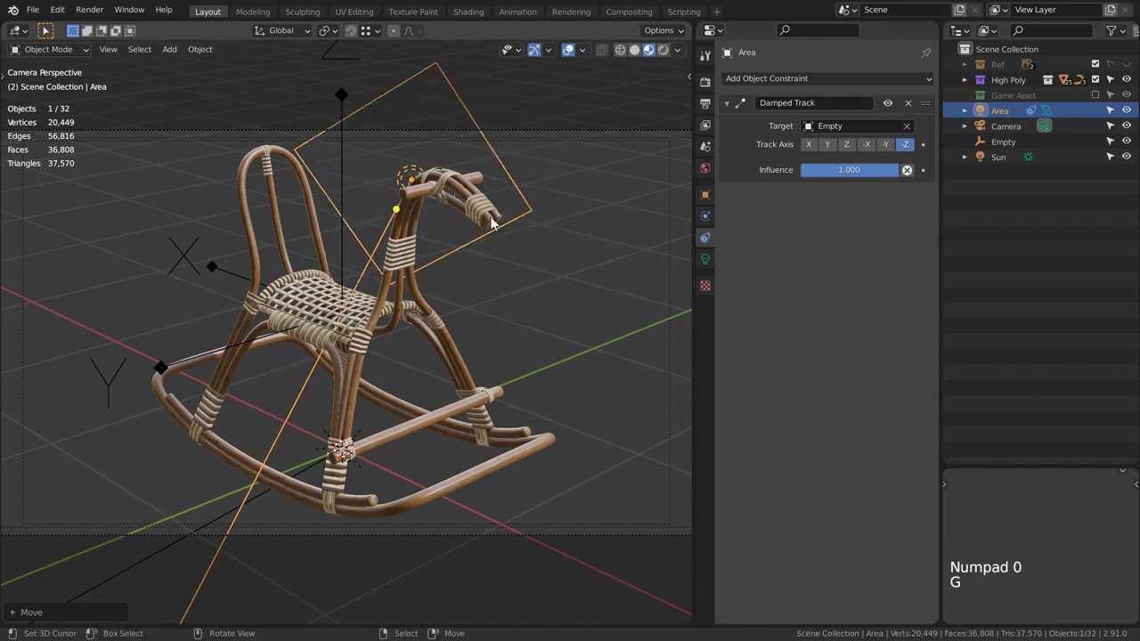
Set the area light power to 1000 W and begin dragging it above the horse's seat.
left_click(708, 265)
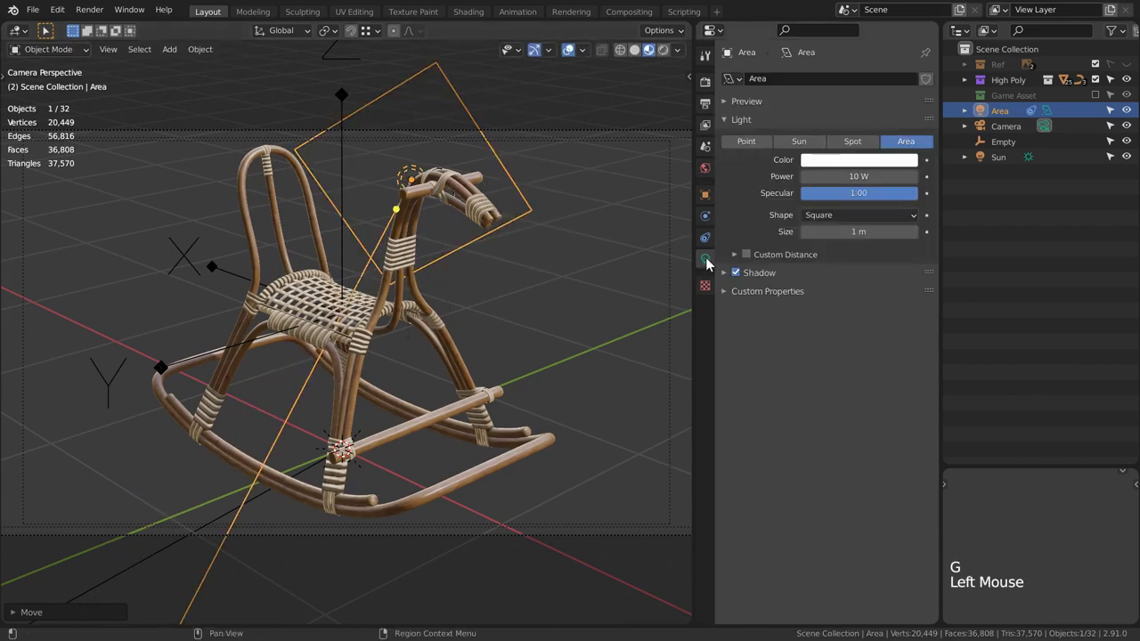
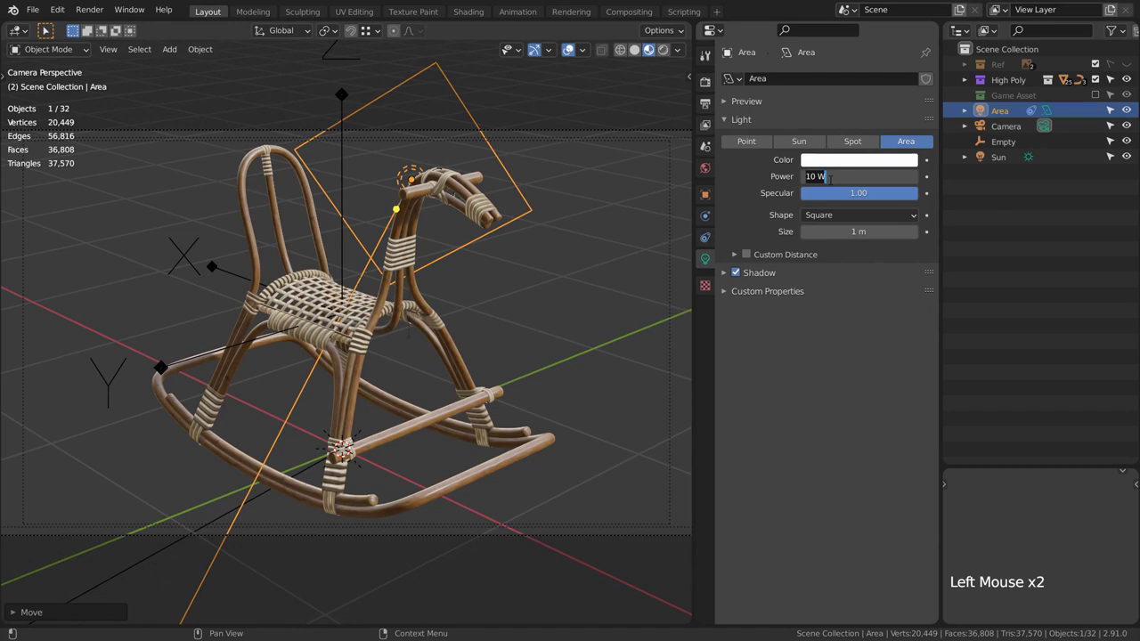
key("KP_0")
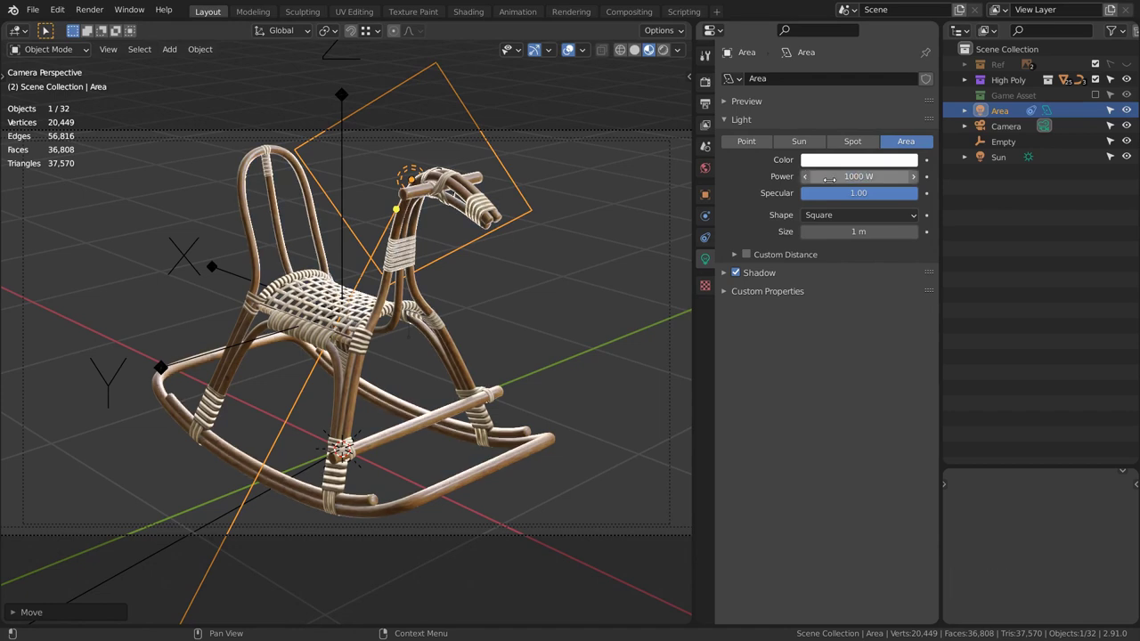
key("g")
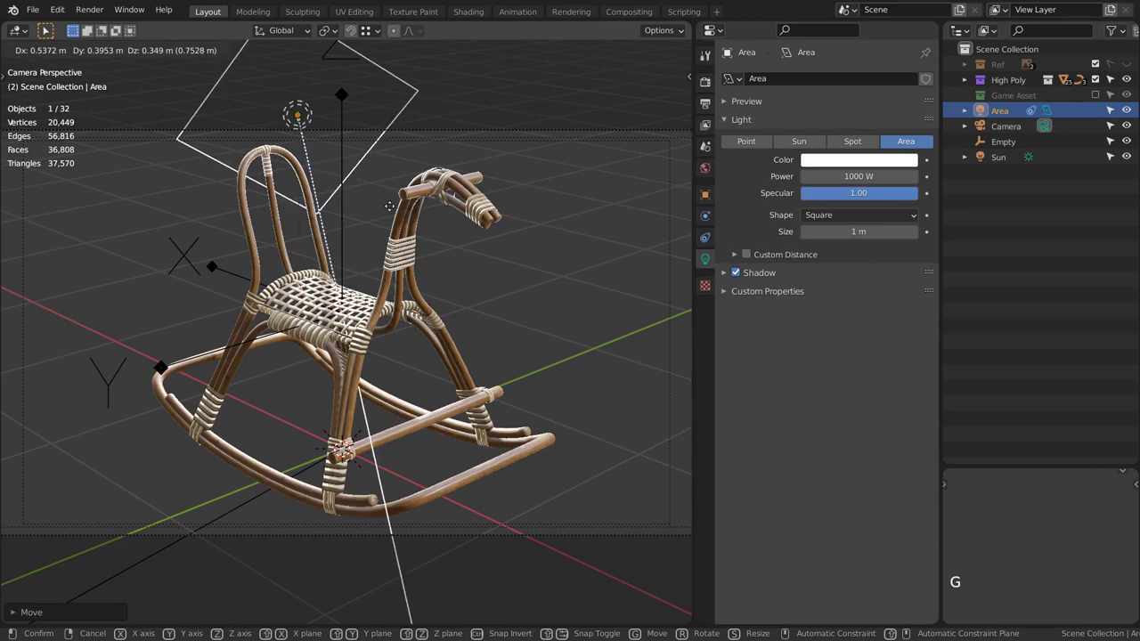
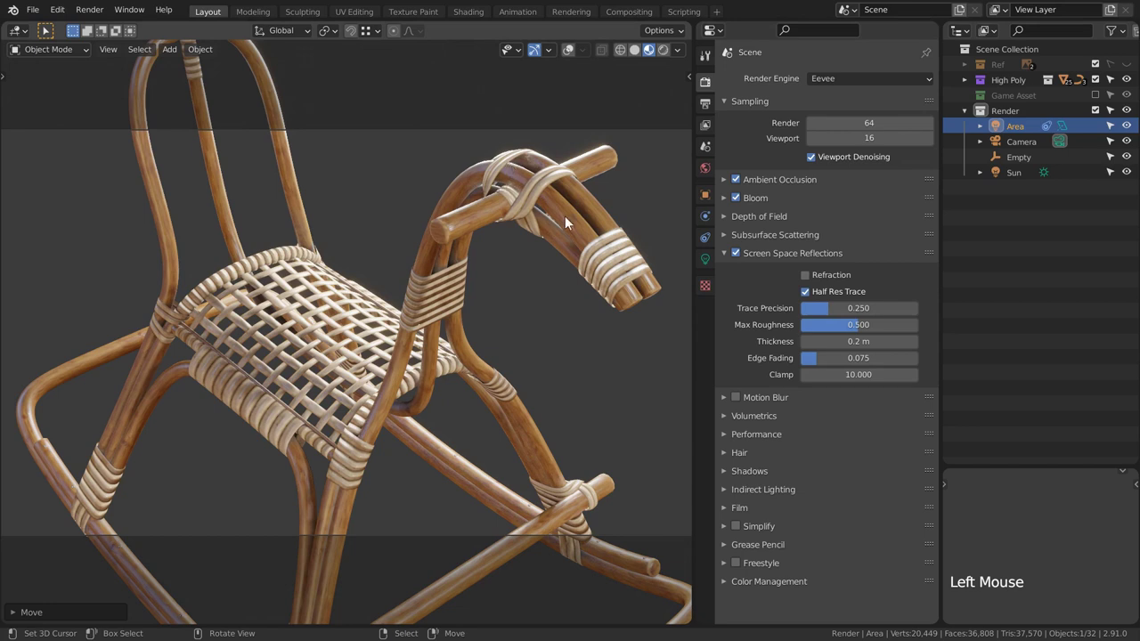
Collapse the Screen Space Reflections panel and expand the Shadows panel.
left_click(742, 257)
left_click(742, 257)
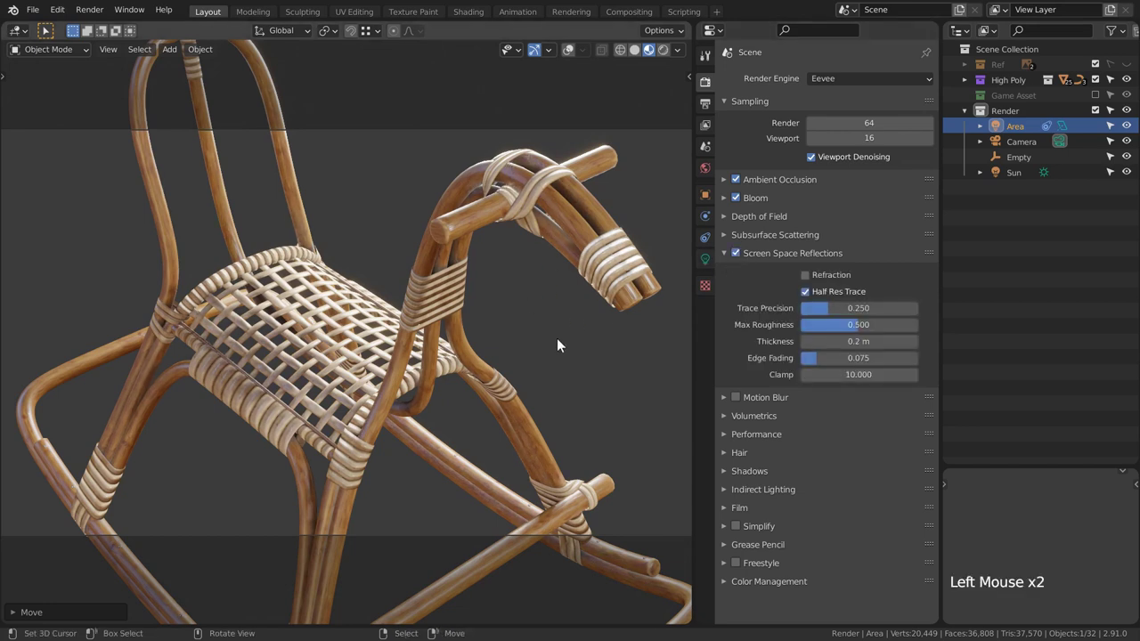
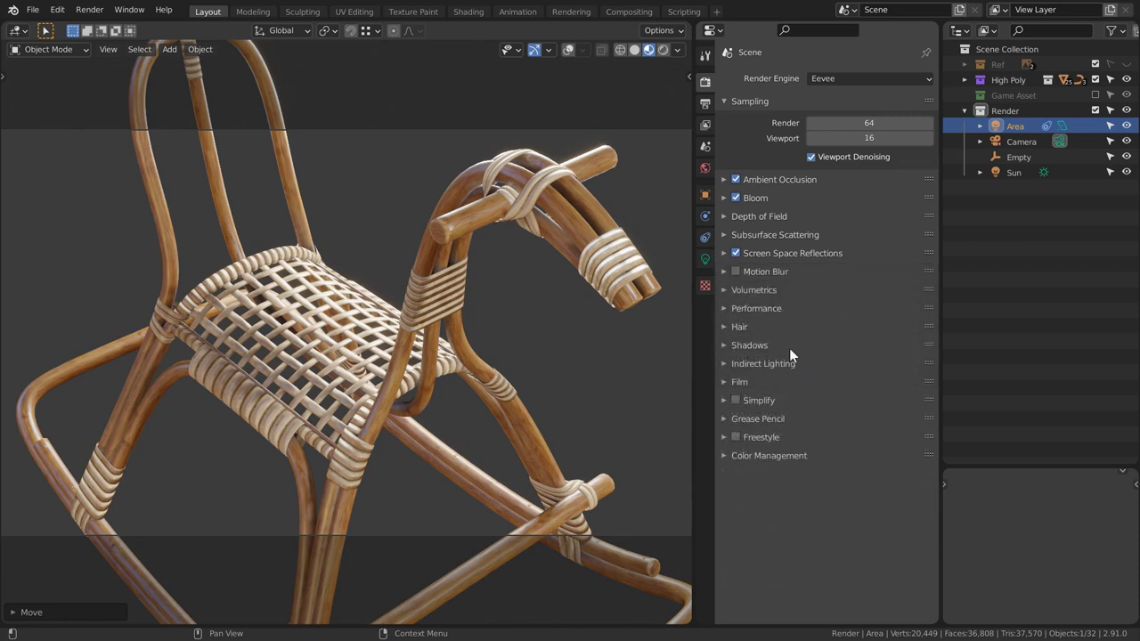
Enable High Bitdepth shadows and set Cube Size to 1024 px, then show the Cascade Size choices.
left_click(728, 351)
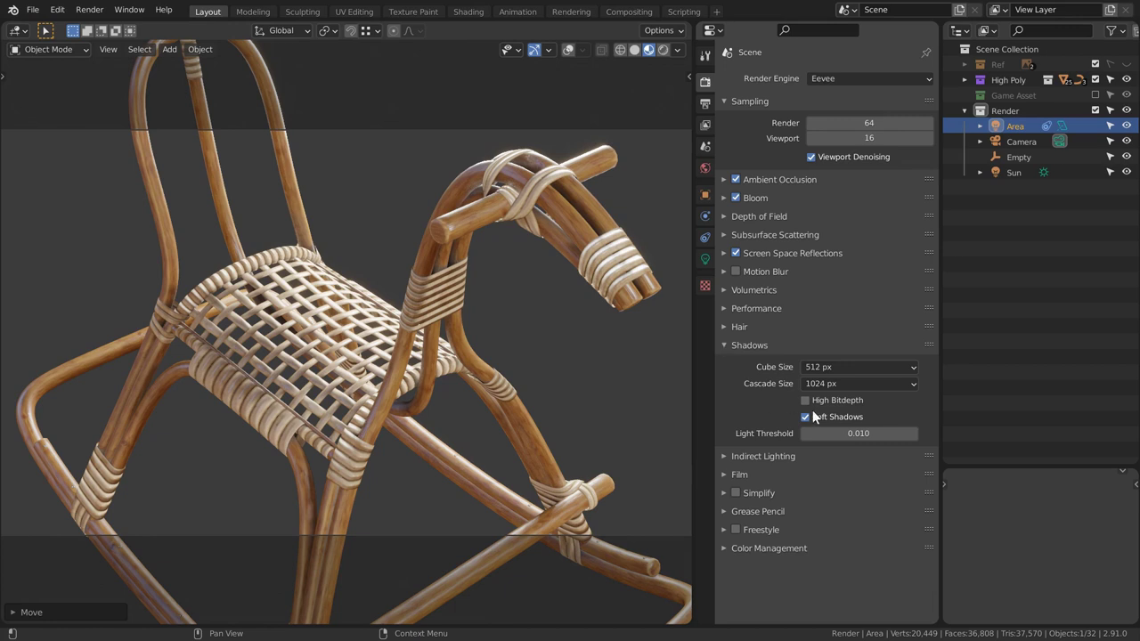
left_click(816, 406)
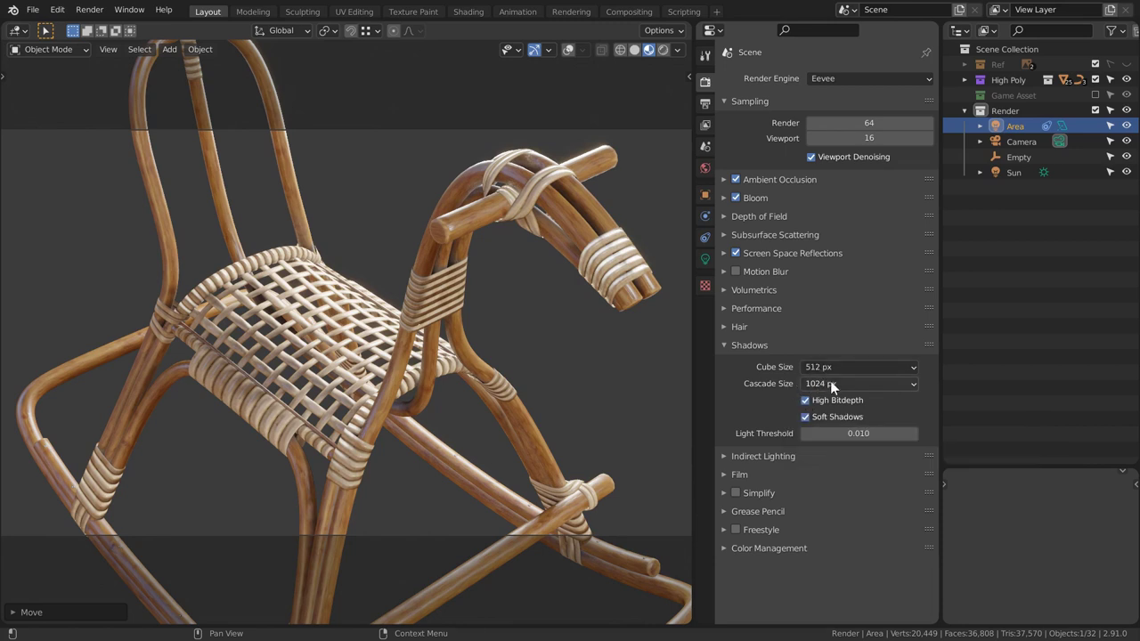
left_click(831, 377)
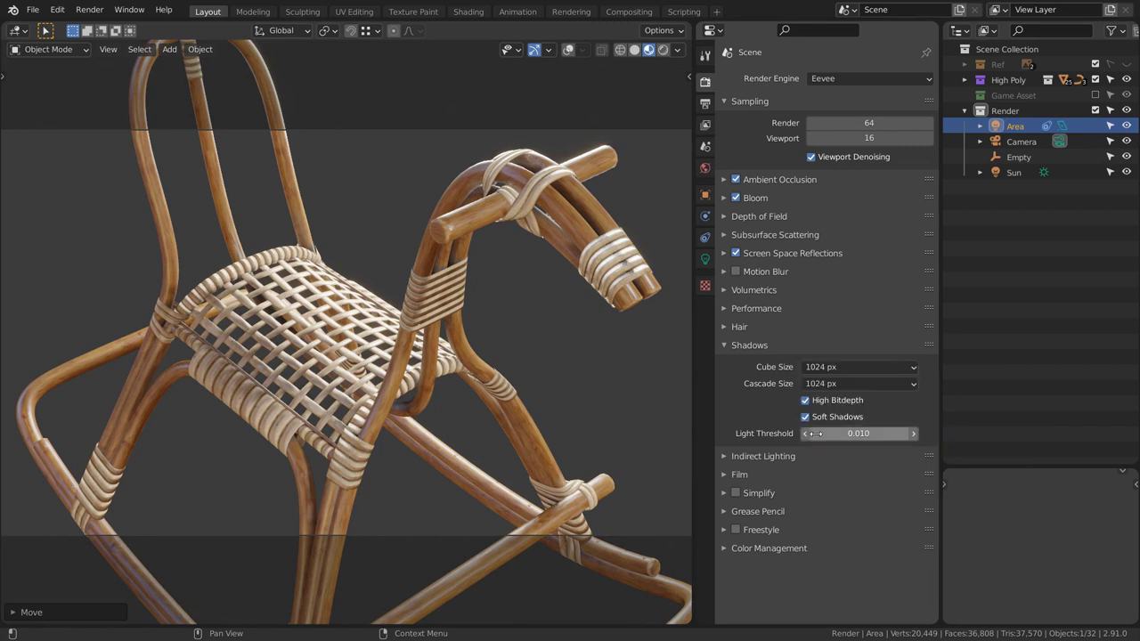
left_click(822, 391)
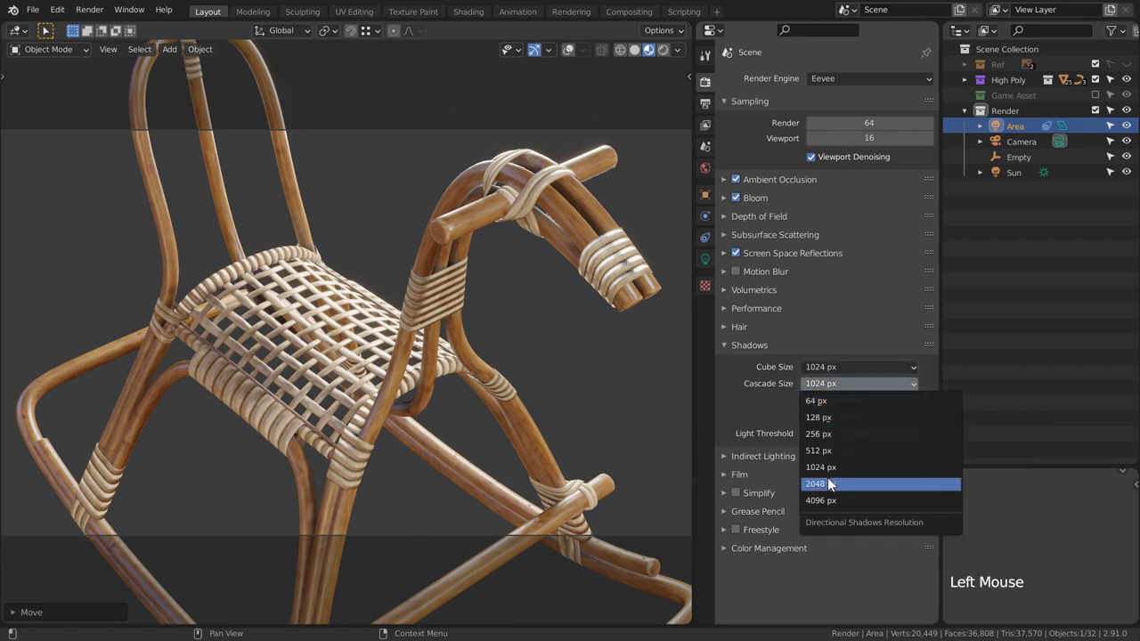
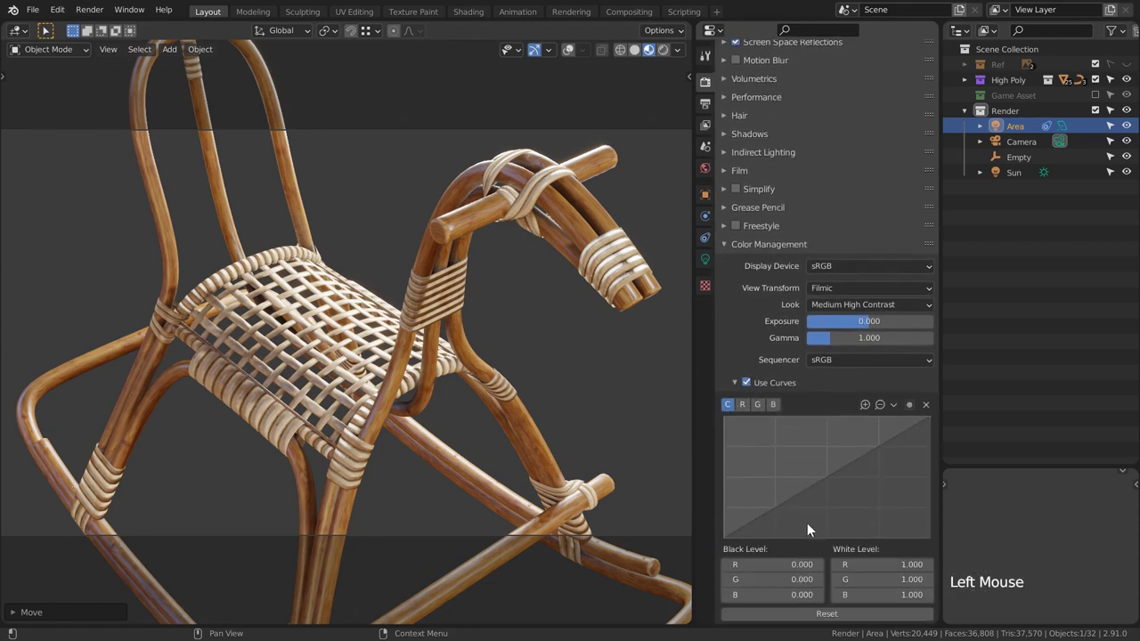
Enable Use Curves in Color Management and test a control point on the R channel curve.
left_click(748, 411)
left_click(762, 410)
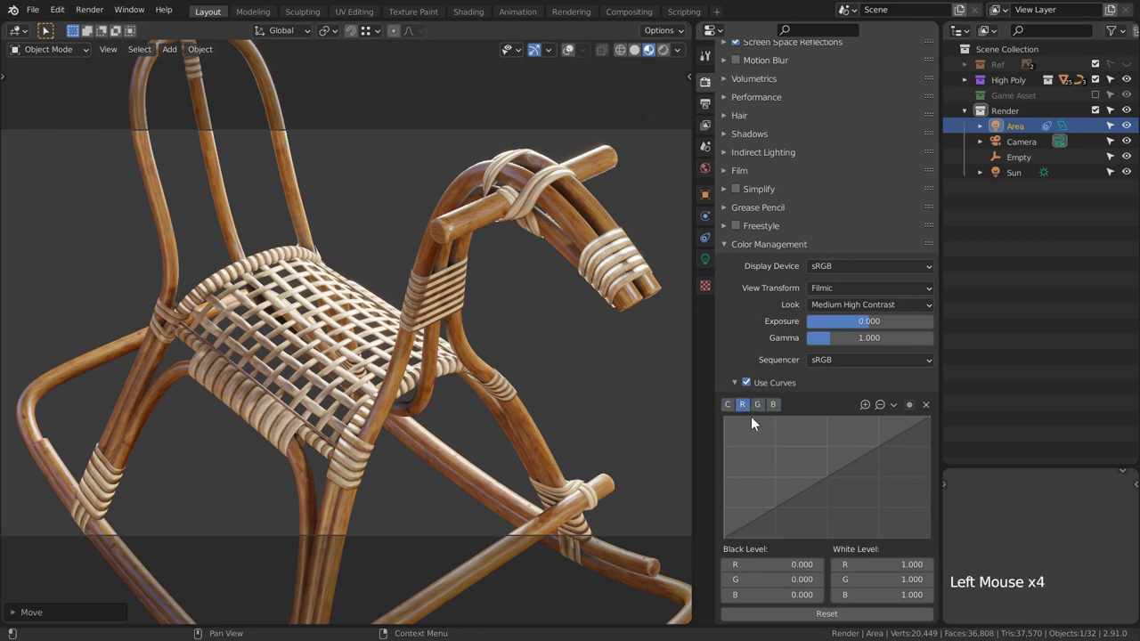
left_click(844, 476)
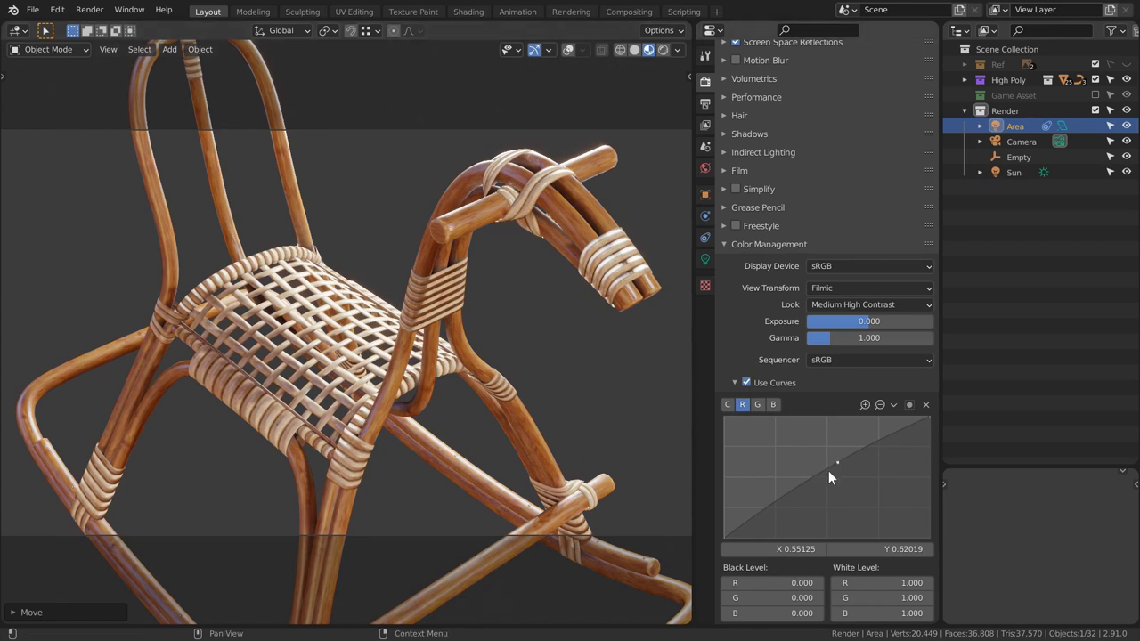
left_click(930, 411)
Shape a gentle custom tone curve on the combined C channel with dark-end and highlight points.
left_click(731, 413)
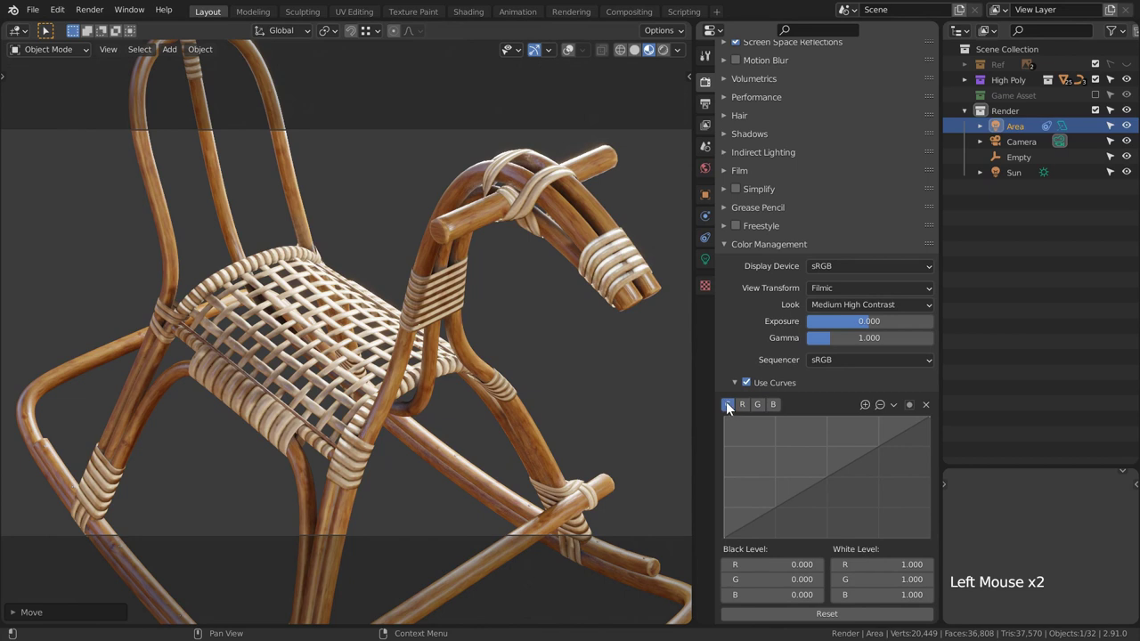
left_click(766, 521)
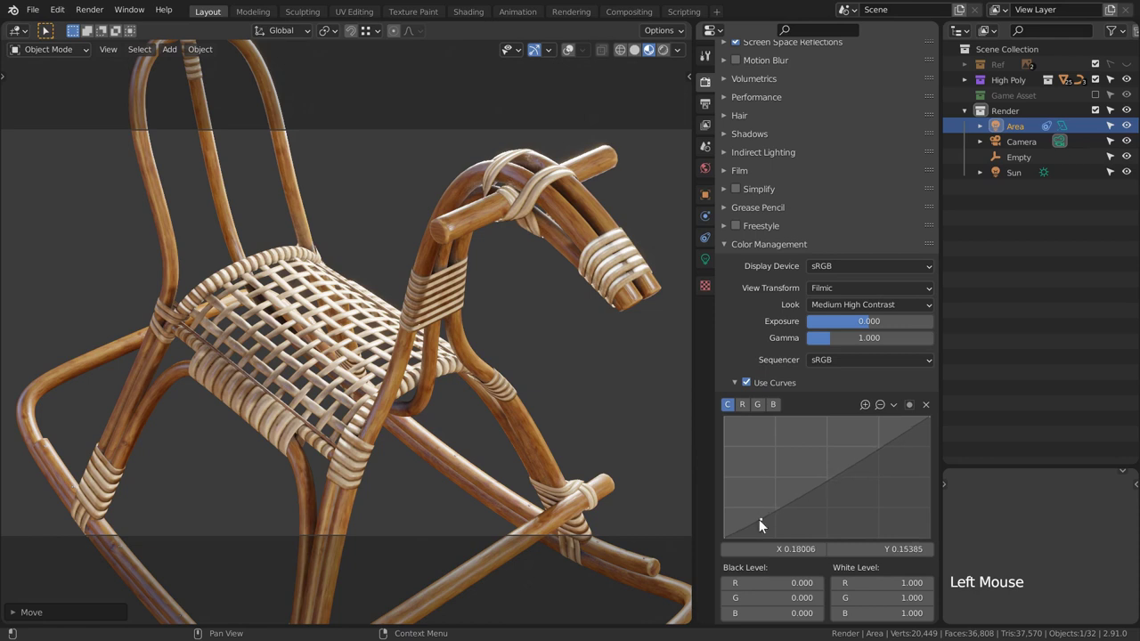
left_click(766, 526)
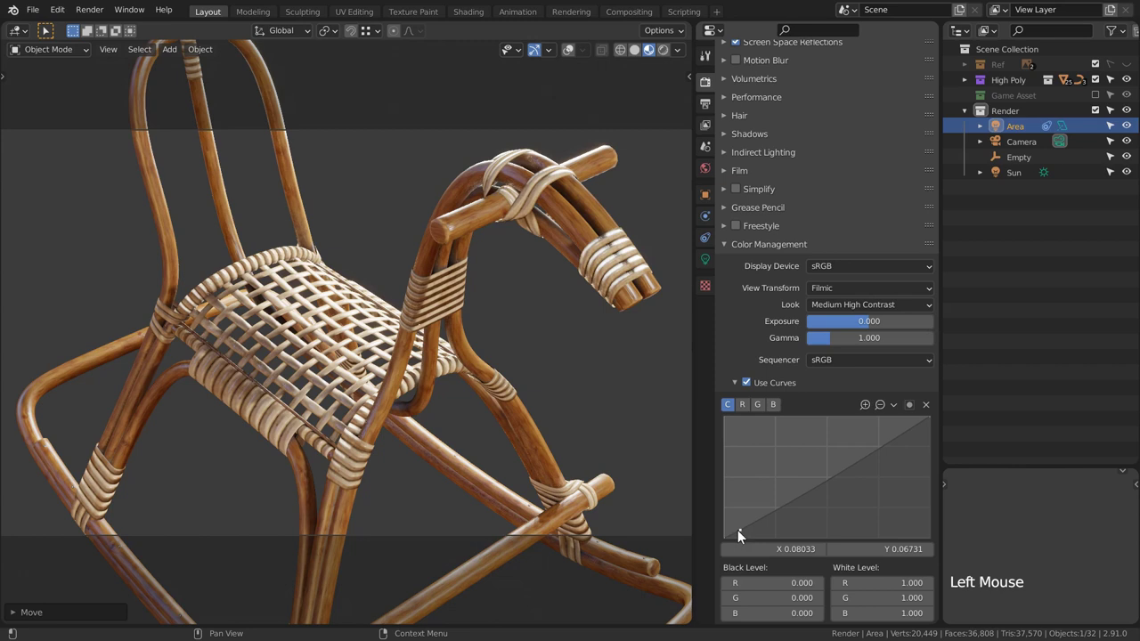
left_click(914, 433)
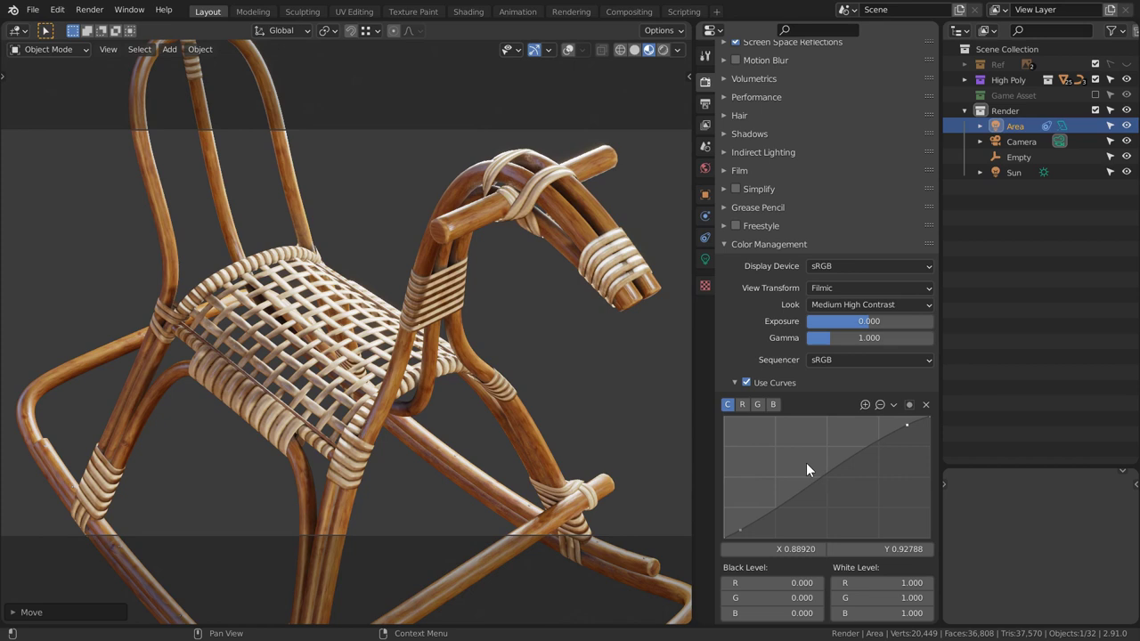
left_click(811, 468)
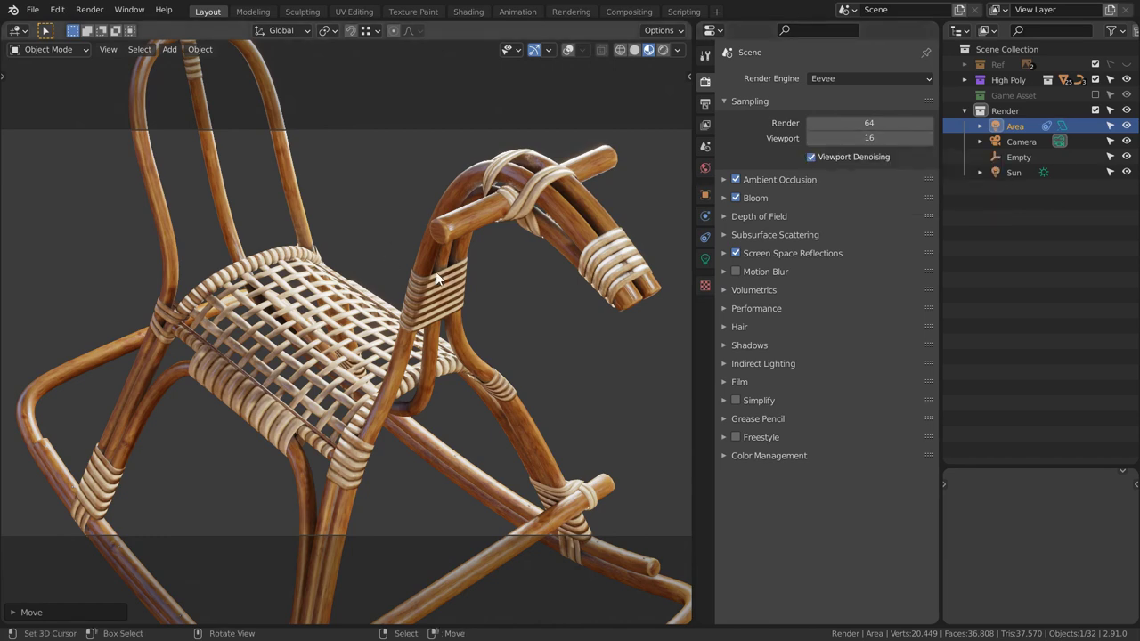
key("n")
key("n")
middle_click(482, 282)
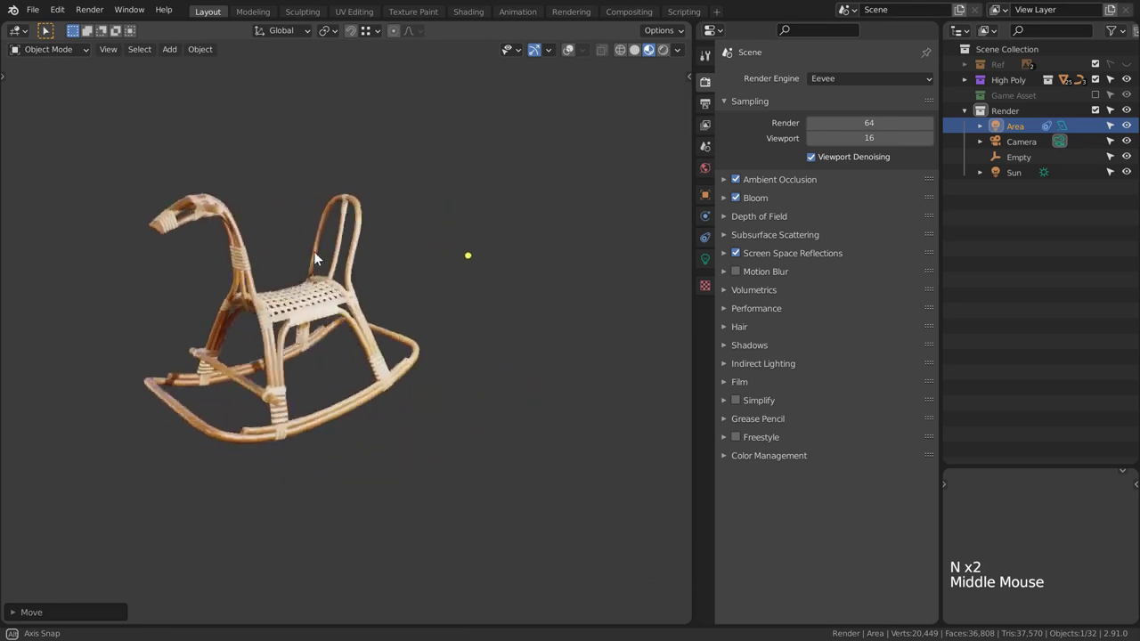
middle_click(487, 371)
middle_click(456, 407)
scroll("up", 3)
middle_click(459, 375)
middle_click(431, 322)
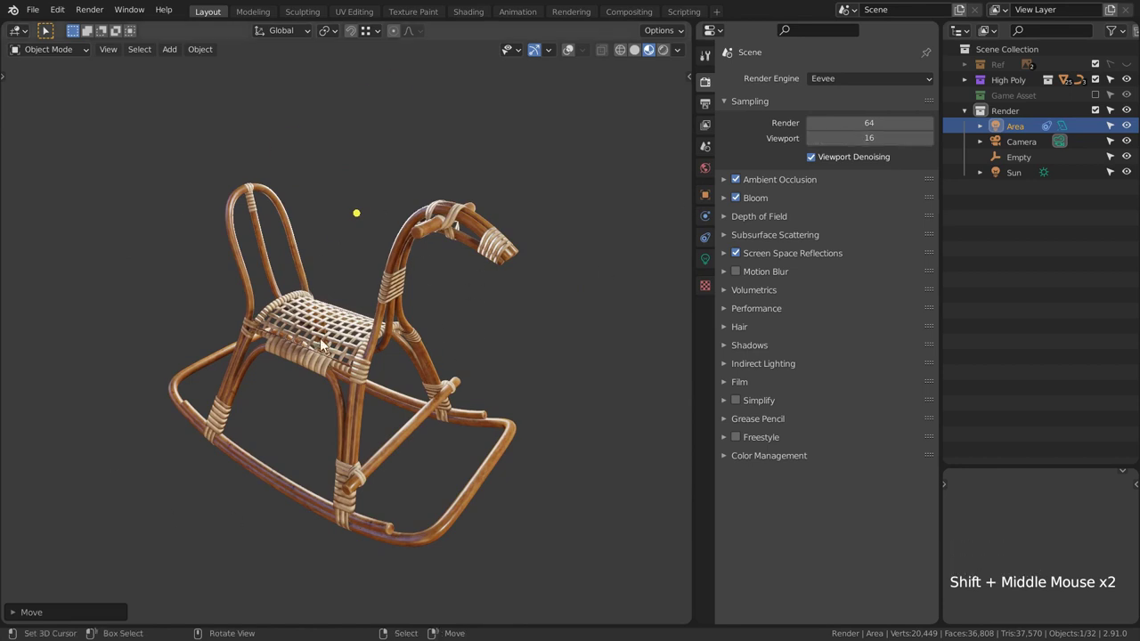
middle_click(507, 399)
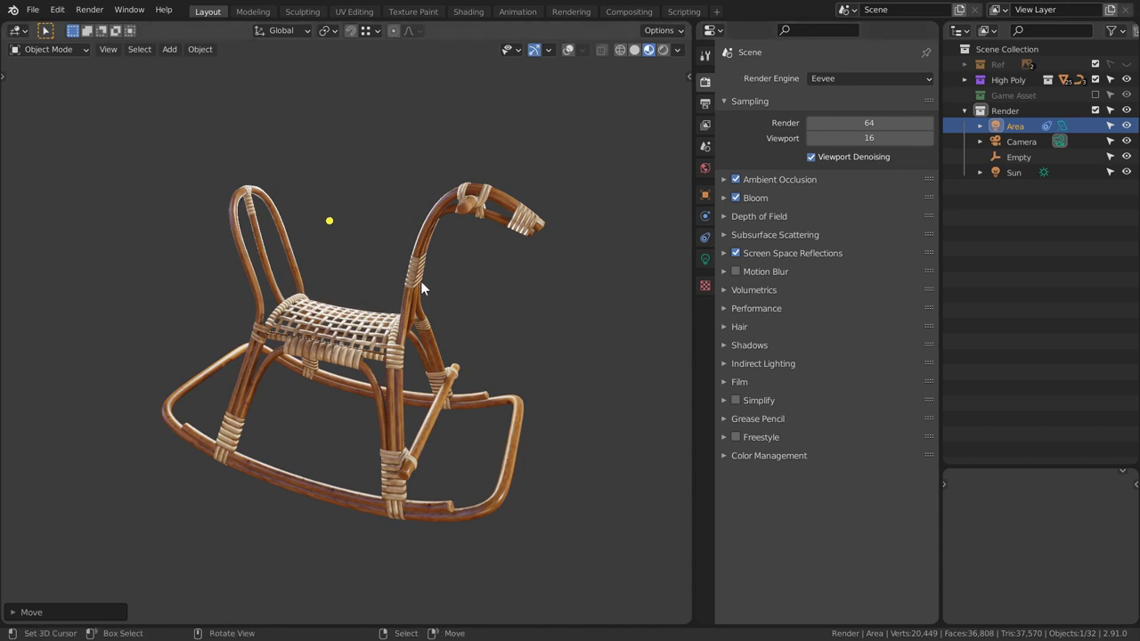
key("KP_0")
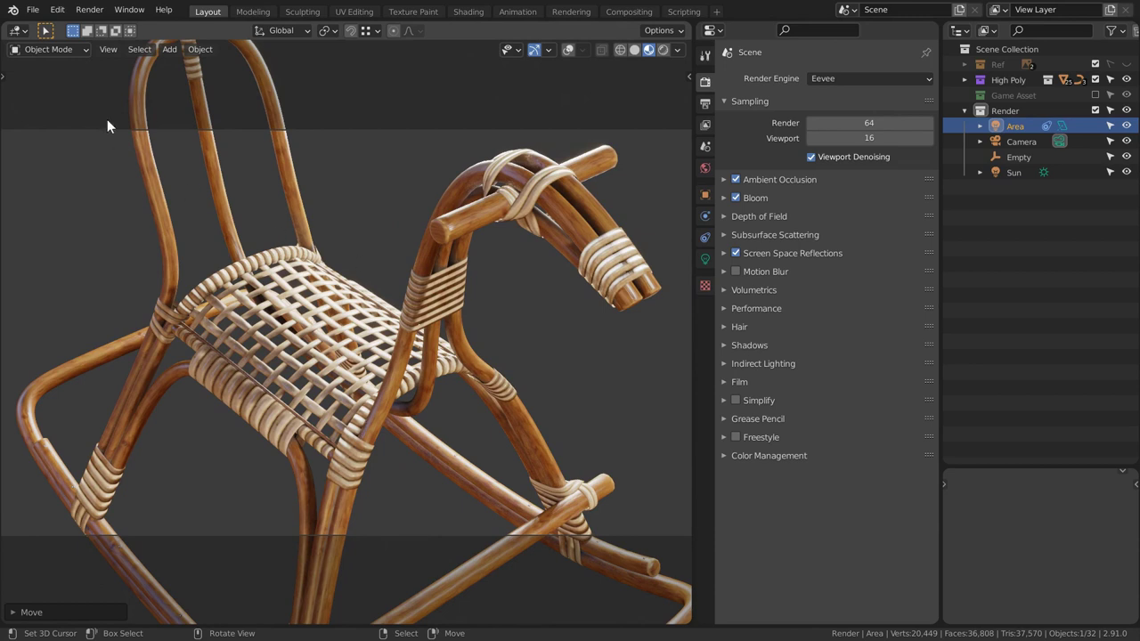
Raise viewport samples to 150 and start Render Image from the Render menu.
left_click(94, 16)
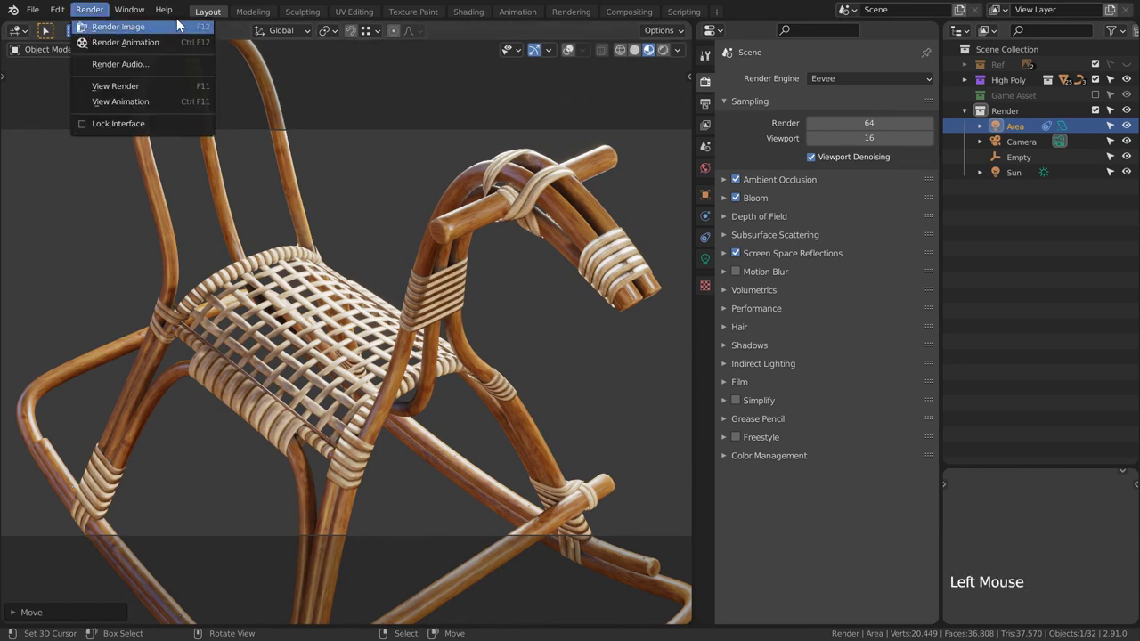
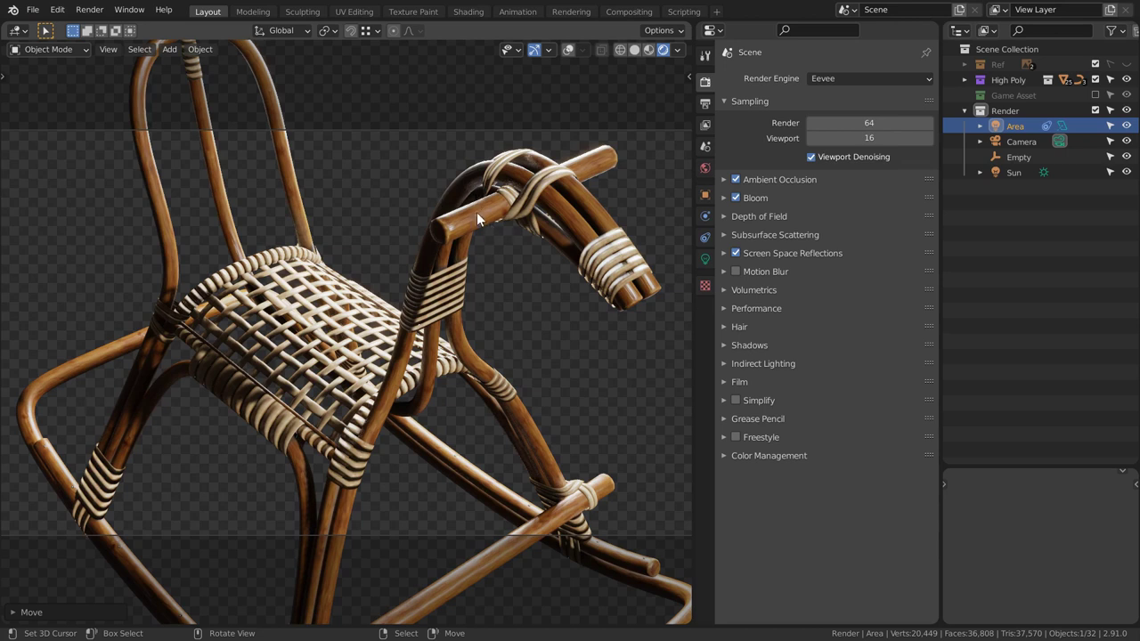
left_click(94, 13)
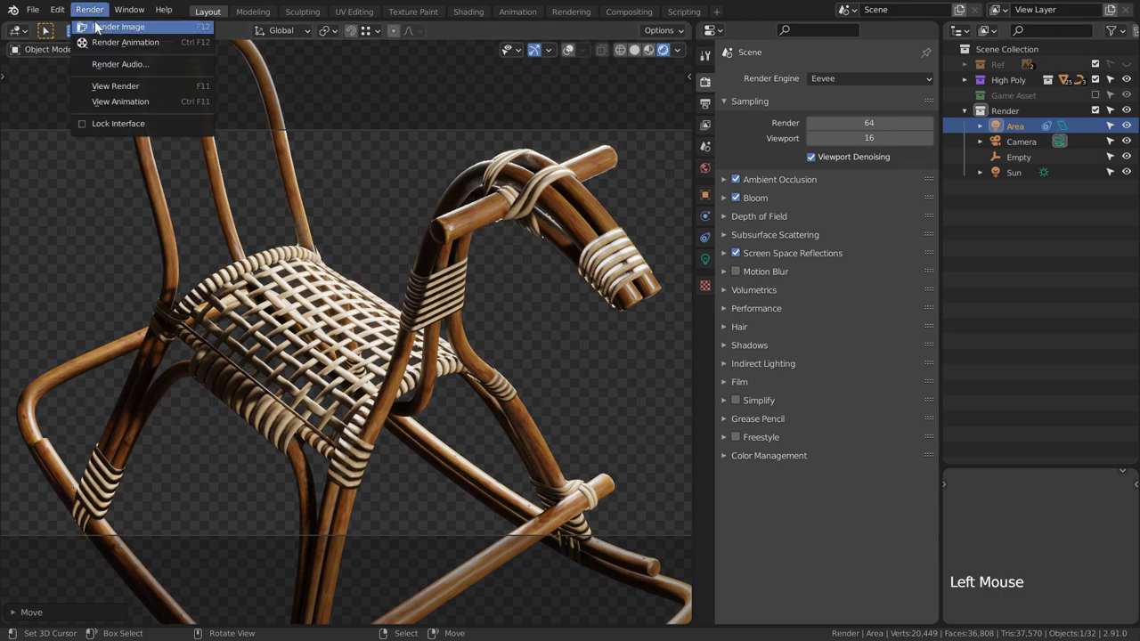
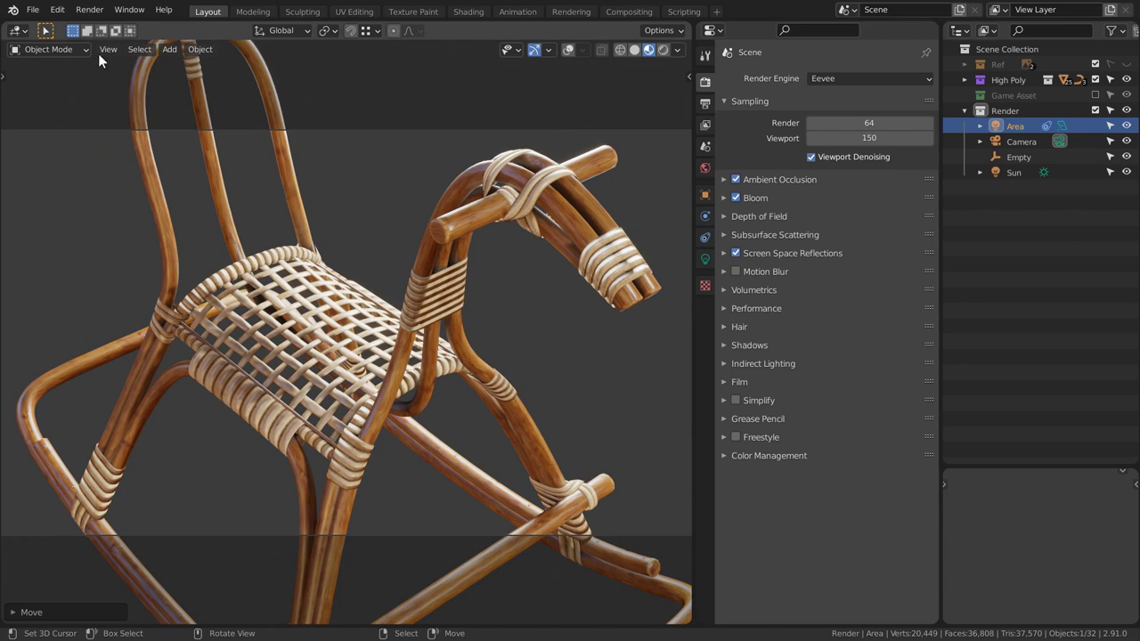
Close the render window and show Output Properties with 1920×1080 PNG output.
left_click(107, 58)
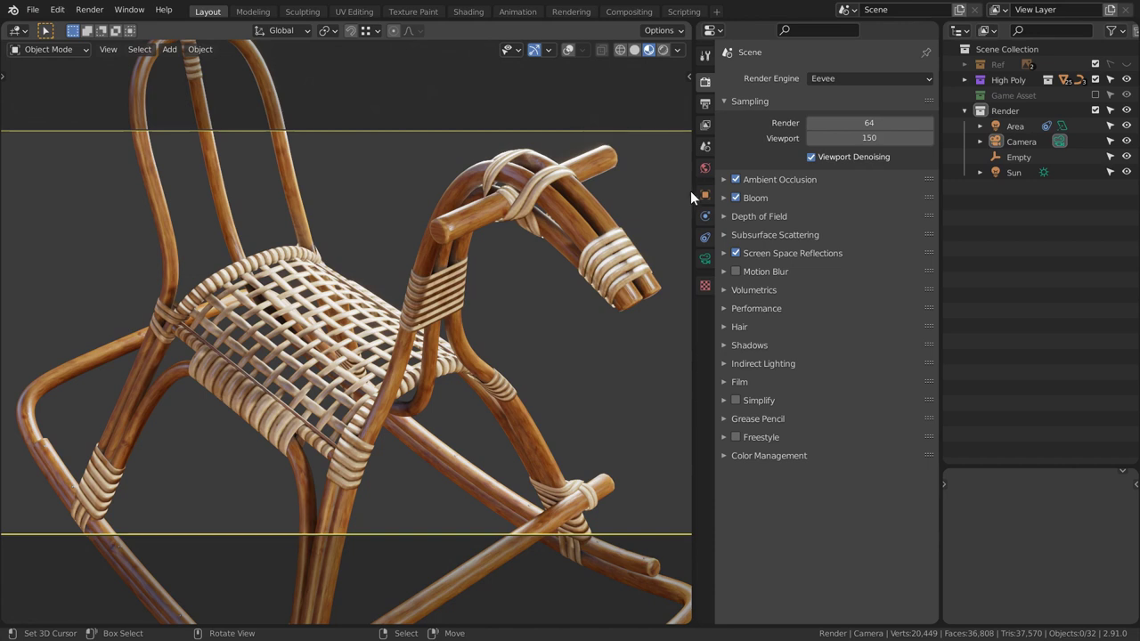
left_click(706, 106)
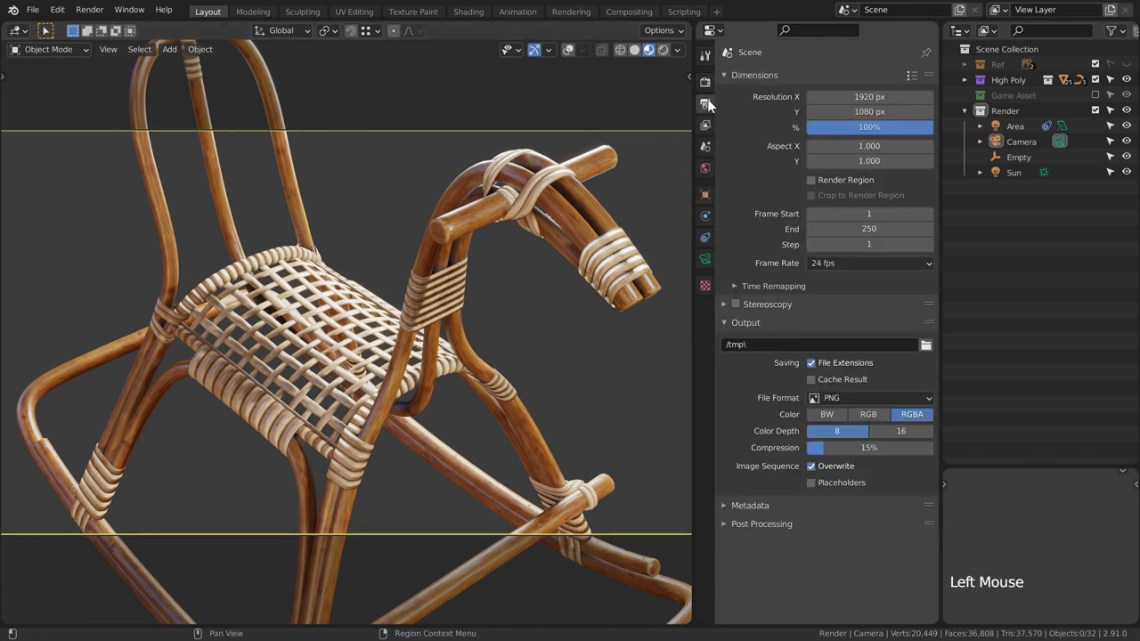